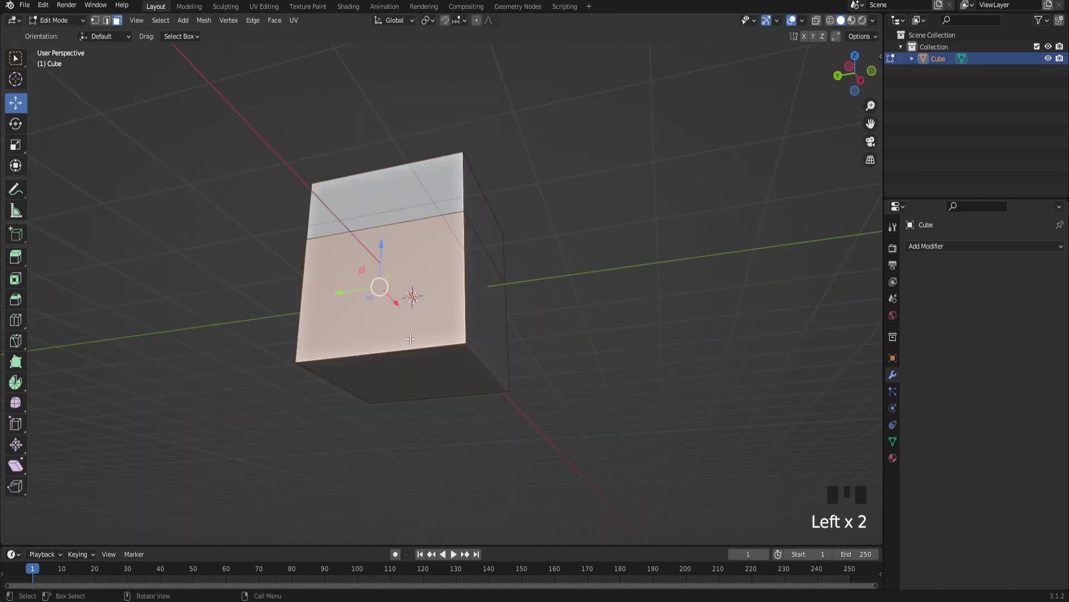
Step: Raise the loop cut dividing the cube into body and lid, then select the lid's top edges
key("ctrl+z")
left_click(414, 335)
middle_click(363, 359)
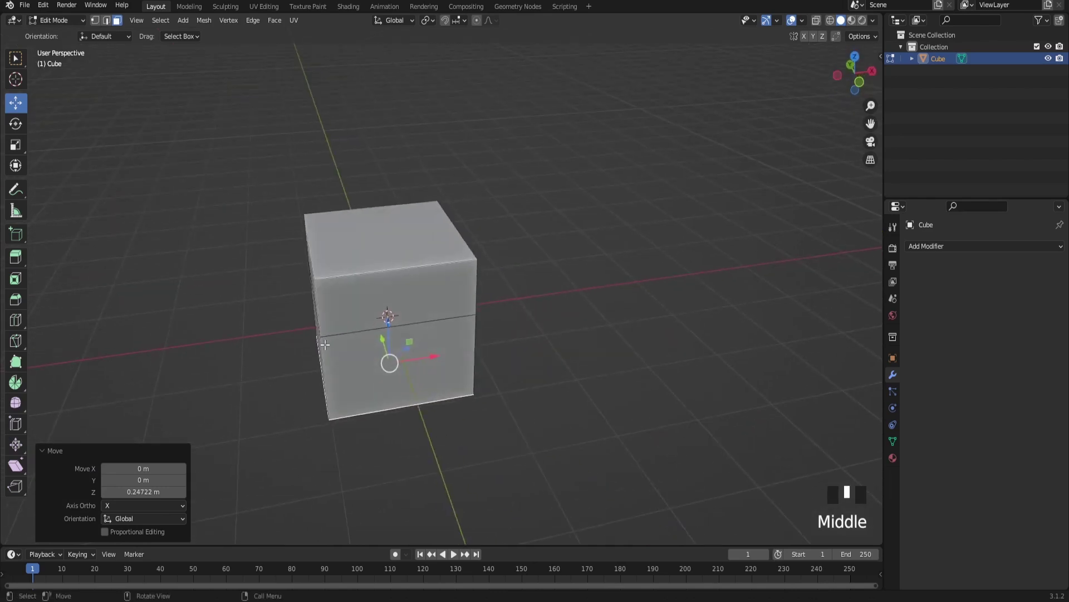
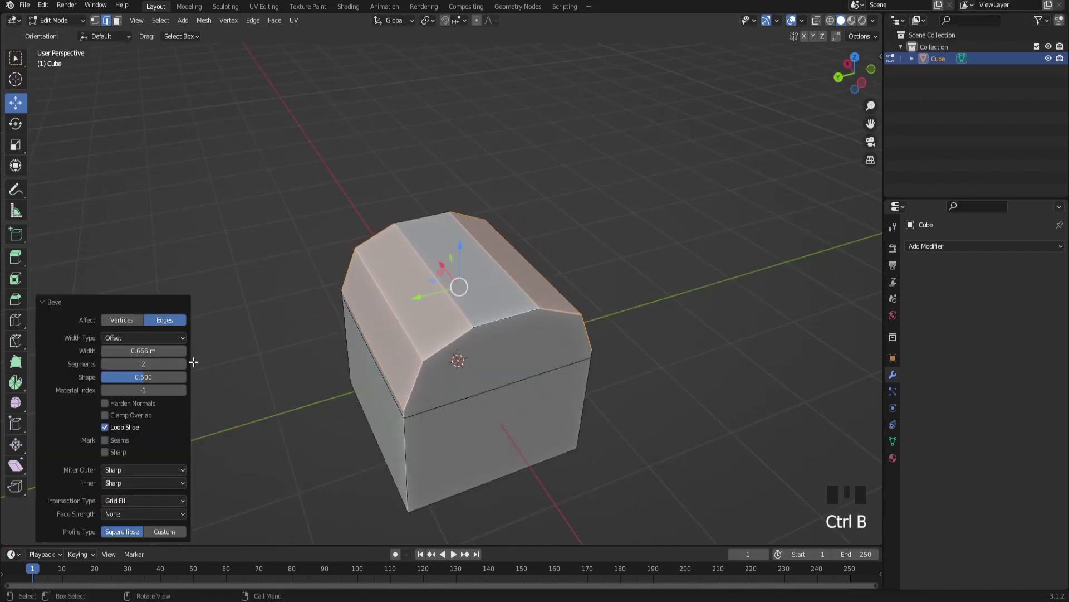
left_click(189, 372)
Step: Inspect the rounded two-segment lid bevel from the front and adjust viewport shading
left_click_drag(306, 209, 112, 372)
left_click_drag(112, 373, 428, 226)
left_click_drag(428, 227, 492, 250)
key("KP_5")
scroll("down", 3)
scroll("up", 3)
left_click_drag(462, 370, 512, 387)
scroll("down", 3)
key("z")
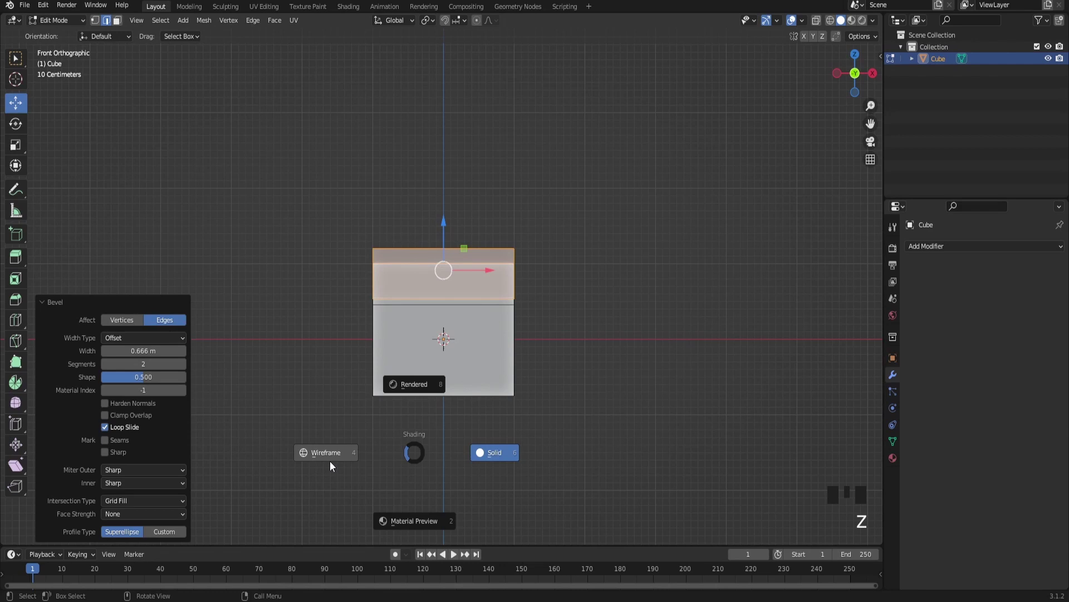
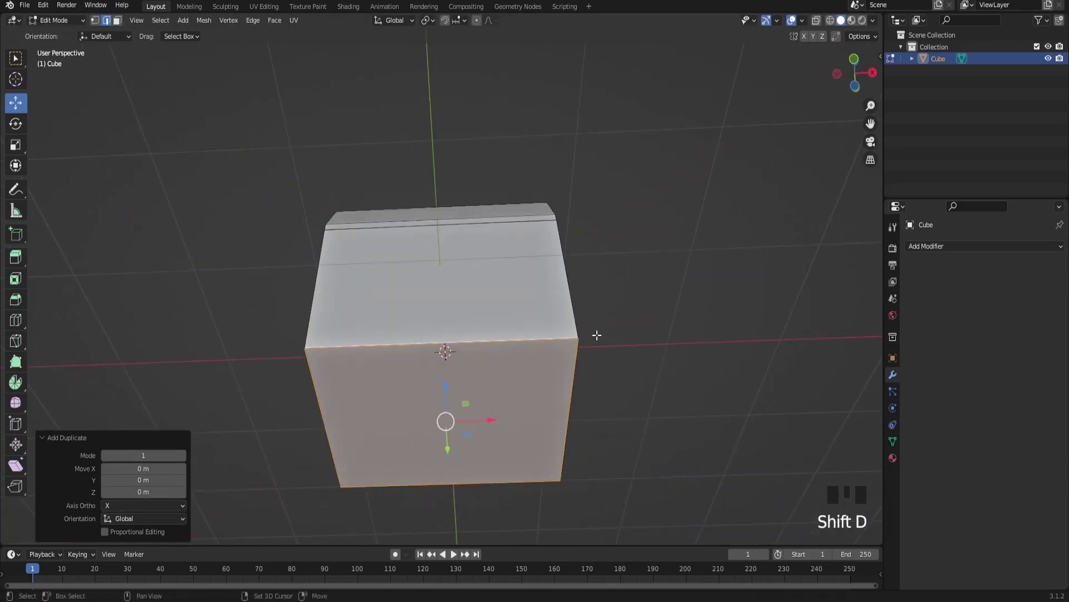
Step: Scale the duplicated bottom piece down into a small cube foot at the chest corner
key("KP_5")
key("KP_1")
key("s")
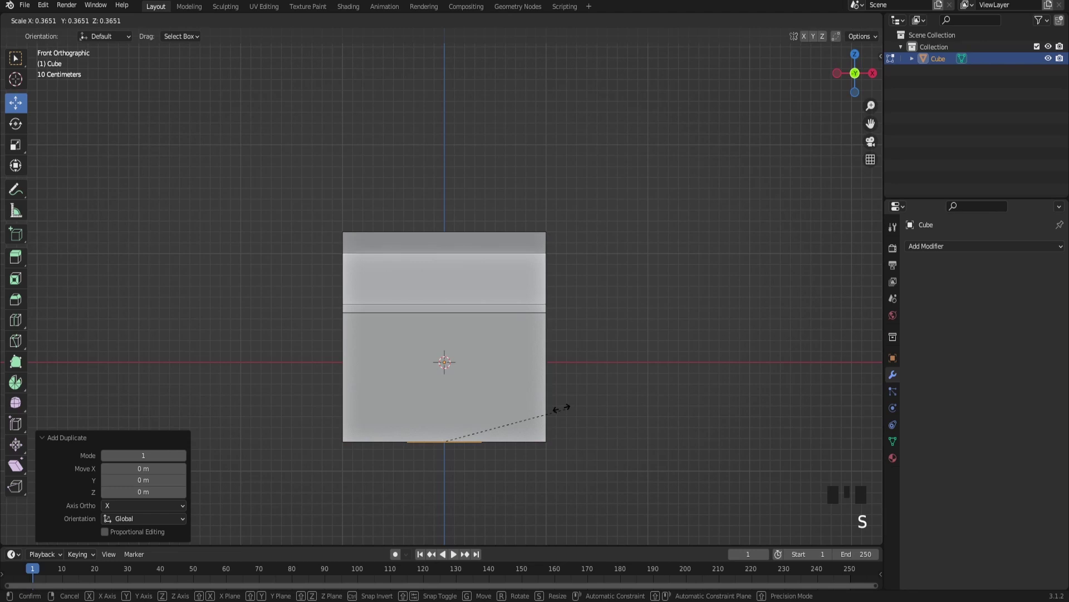
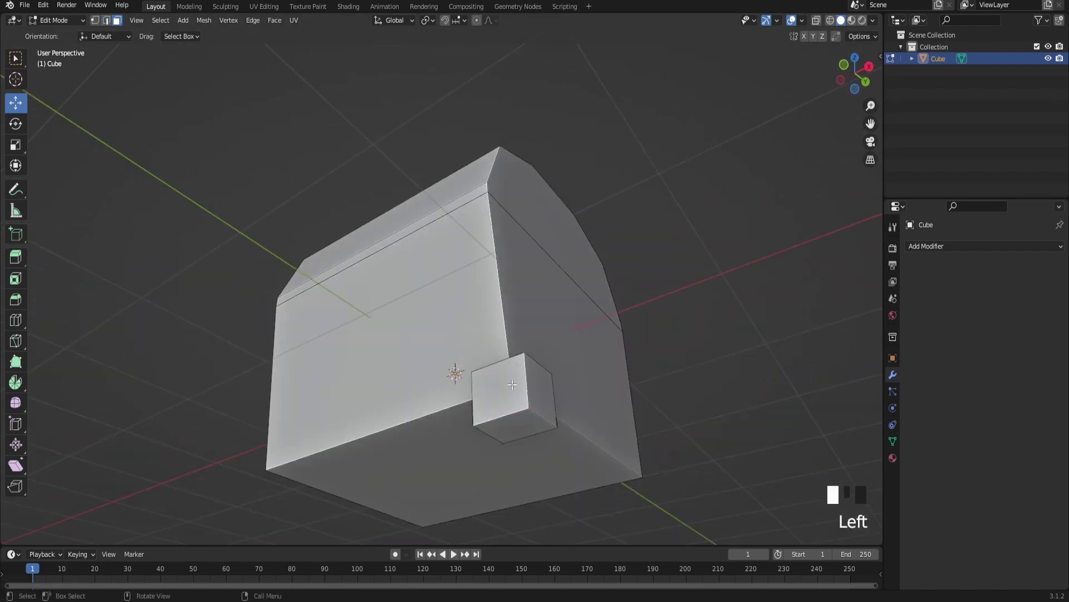
Step: Bevel the corner foot's edges and tune width and segment count in the Bevel panel
left_click(540, 390)
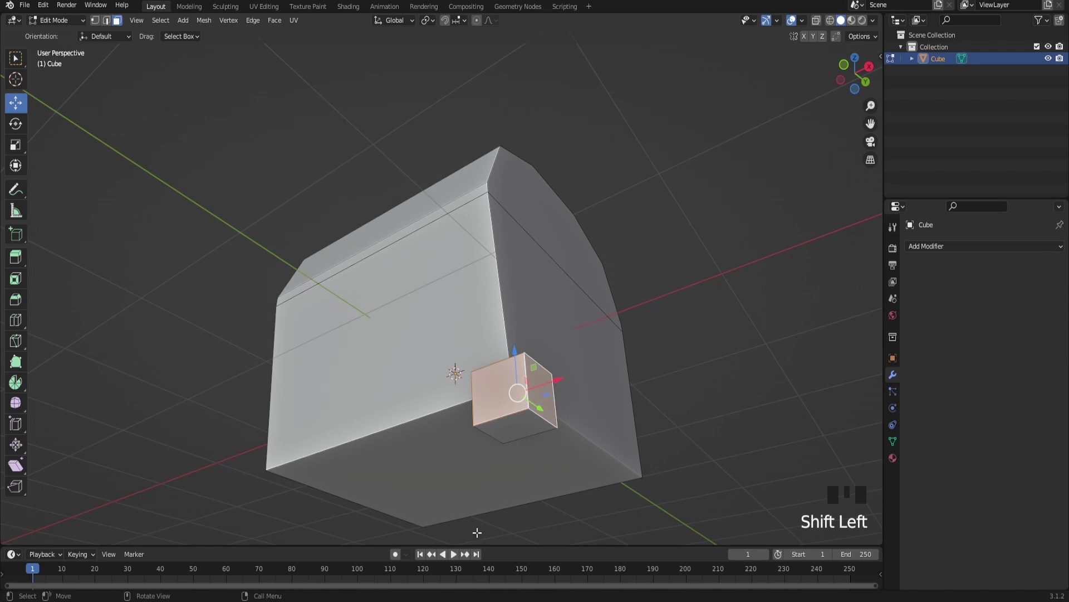
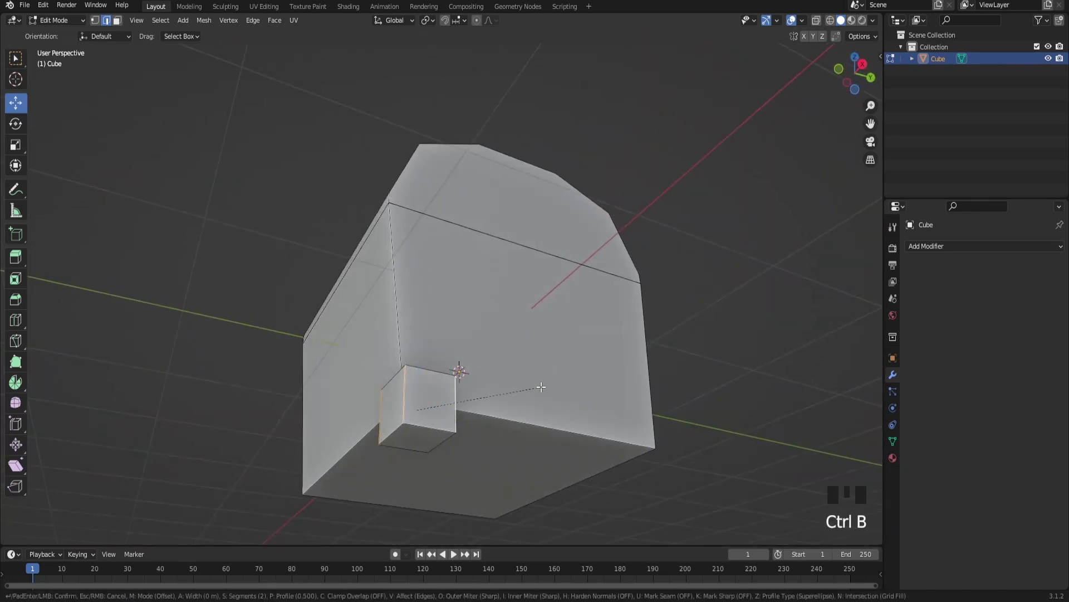
key("ctrl+z")
key("ctrl+b")
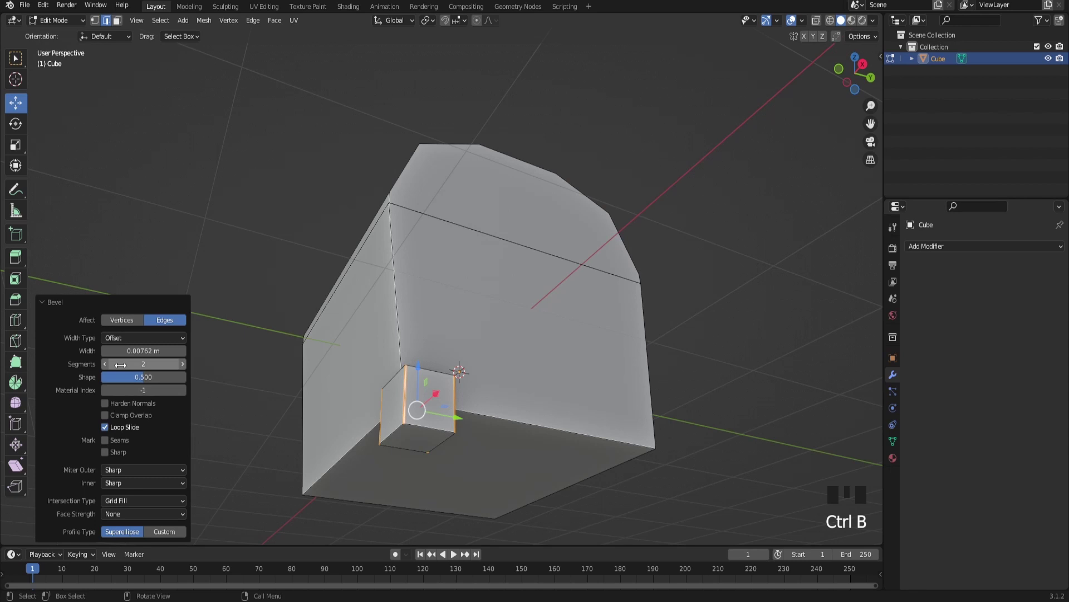
left_click_drag(111, 371, 390, 475)
scroll("up", 3)
left_click_drag(408, 433, 412, 179)
left_click(412, 178)
left_click(493, 155)
left_click(412, 334)
left_click(511, 323)
left_click_drag(487, 289, 534, 346)
Step: Fly the view in and around beneath the chest to check the beveled foot
key("shift+f")
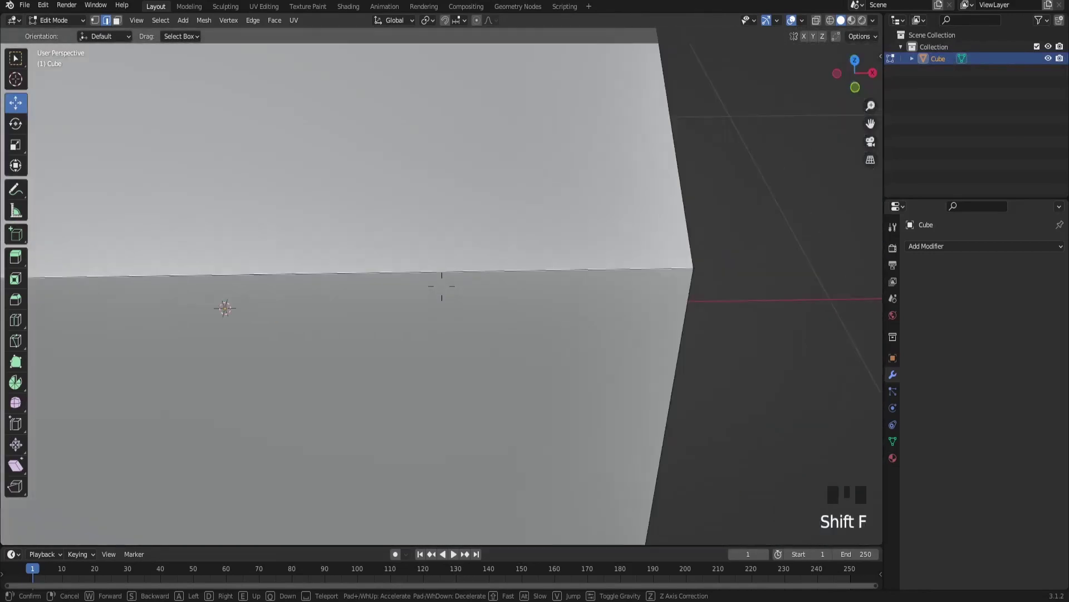
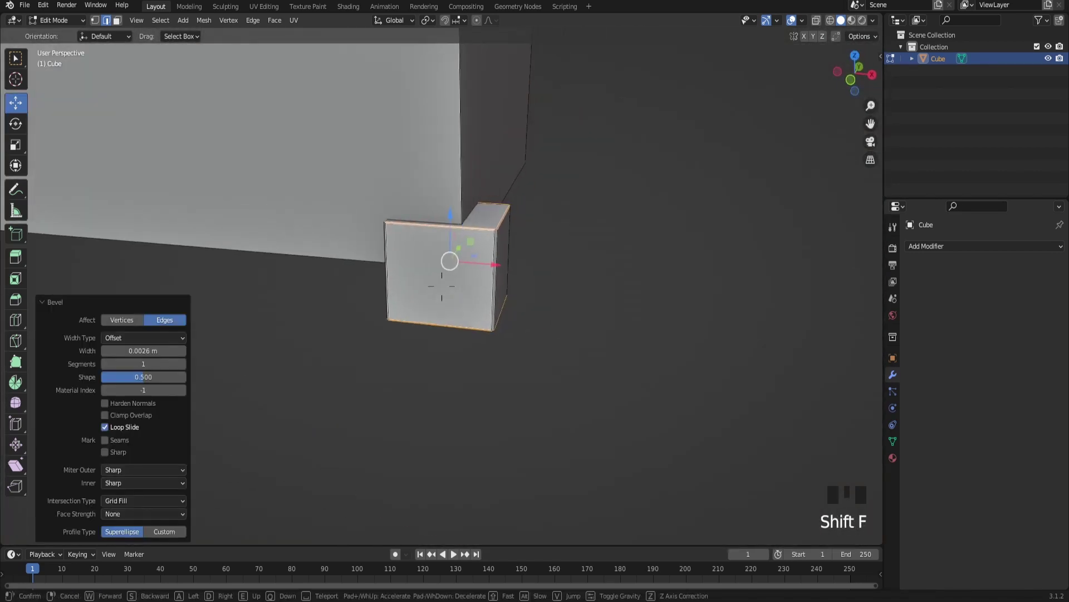
left_click(119, 23)
key("shift+f")
left_click(412, 325)
key("shift+f")
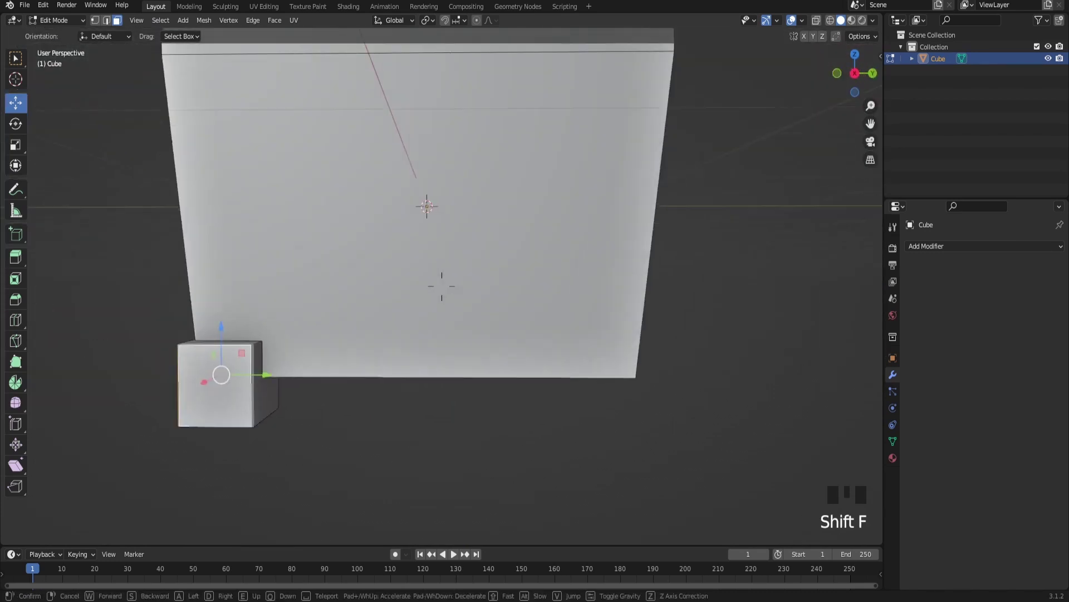
left_click_drag(645, 279, 664, 284)
left_click(685, 304)
left_click(709, 304)
left_click(669, 235)
key("shift+f")
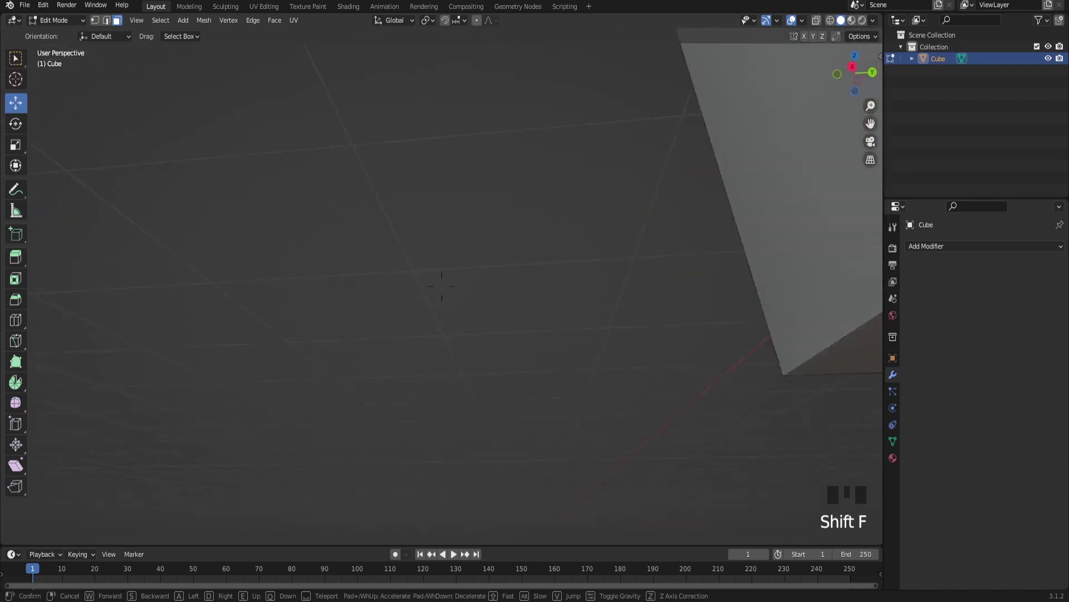
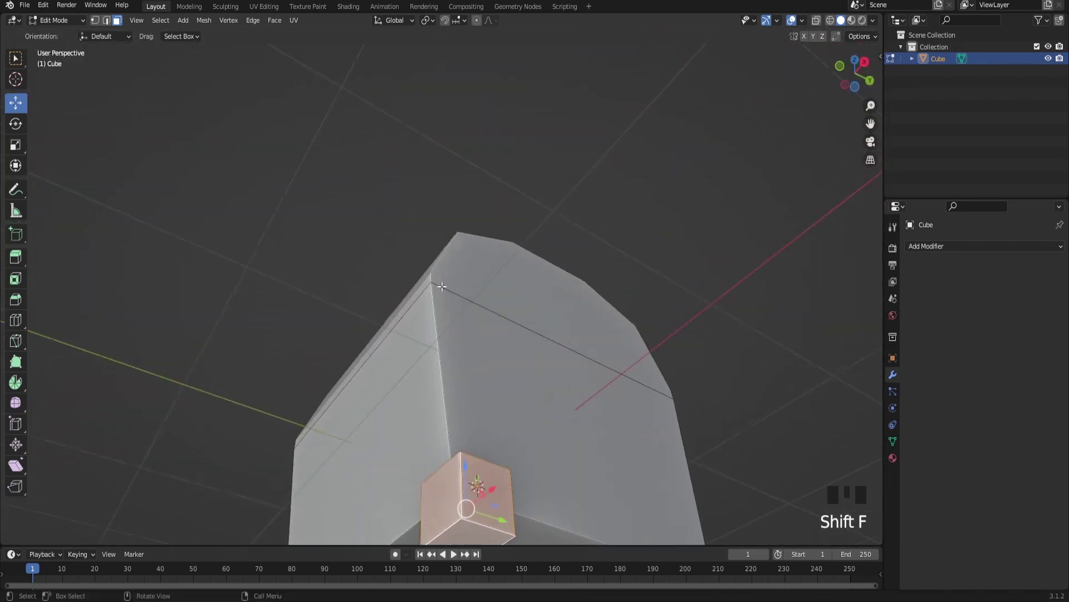
Step: Inset the foot's faces, then extrude and shrink them into framed borders around recessed panels
left_click_drag(438, 24, 456, 68)
key("shift+f")
key("e")
key("s")
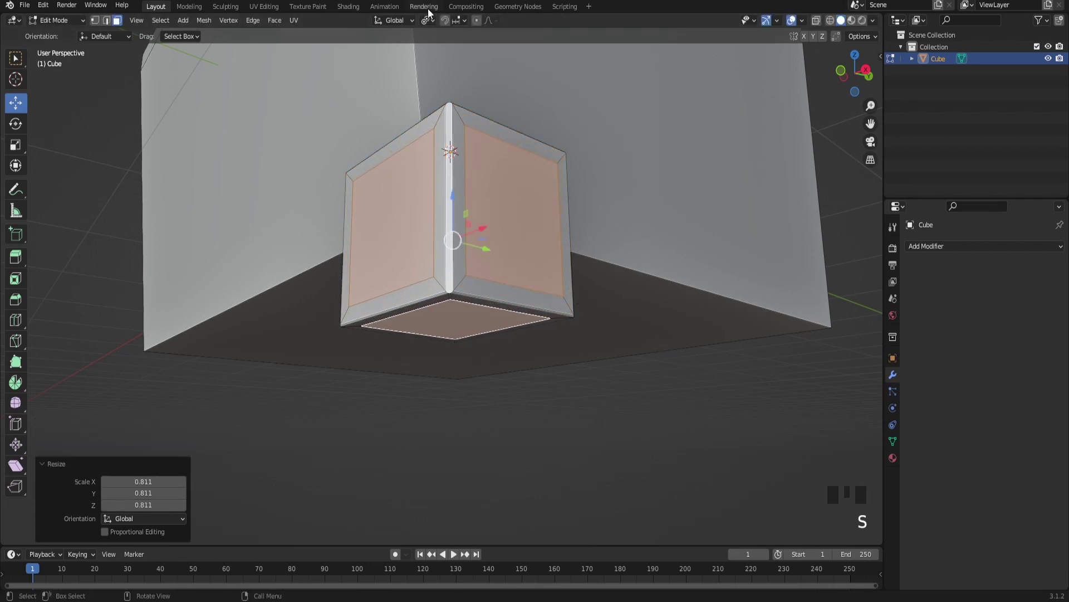
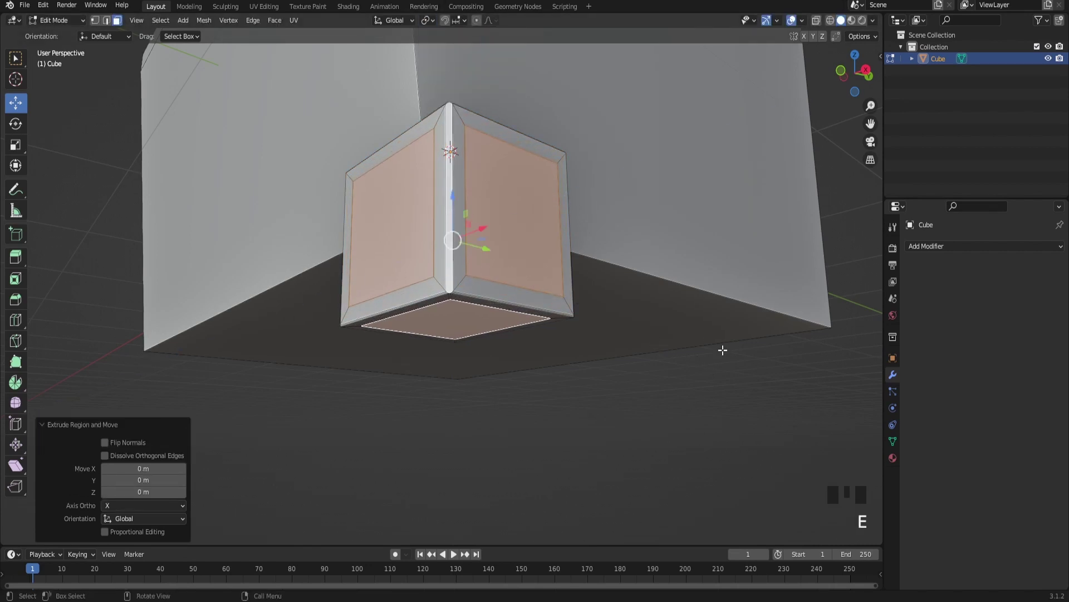
key("s")
key("shift+f")
key("s")
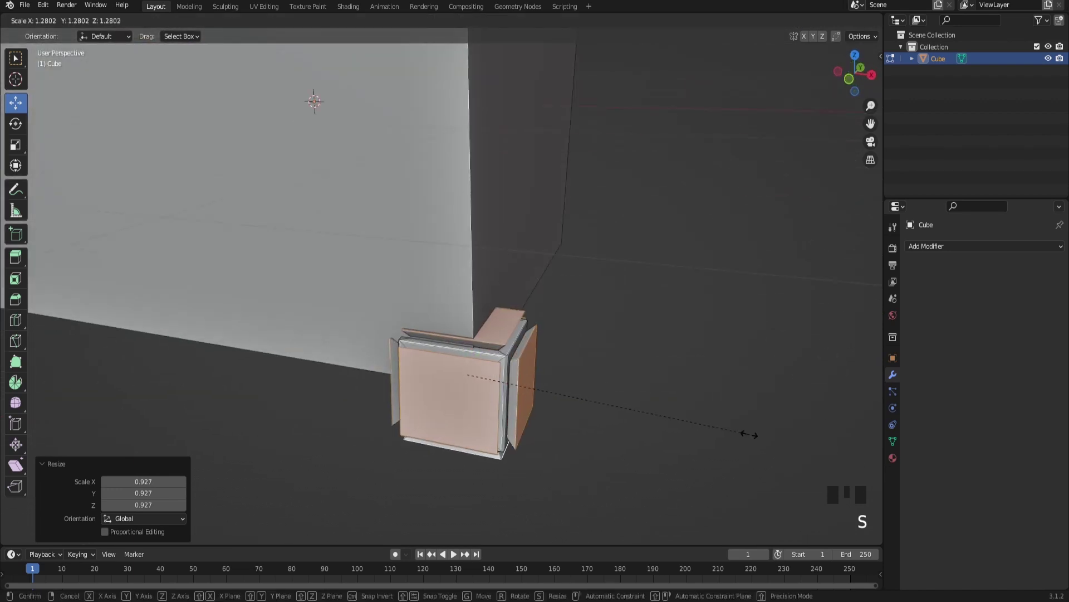
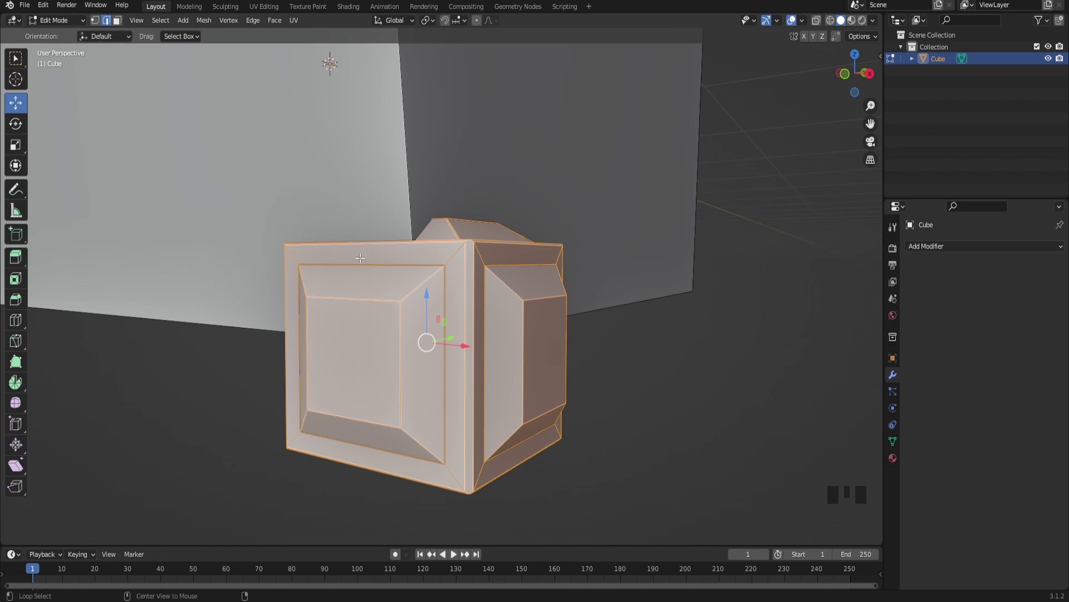
Step: Rip the foot's front, side and top trim edge loops loose from the panels
left_click(360, 259)
left_click(360, 259)
left_click(359, 258)
left_click_drag(314, 256, 392, 305)
key("v")
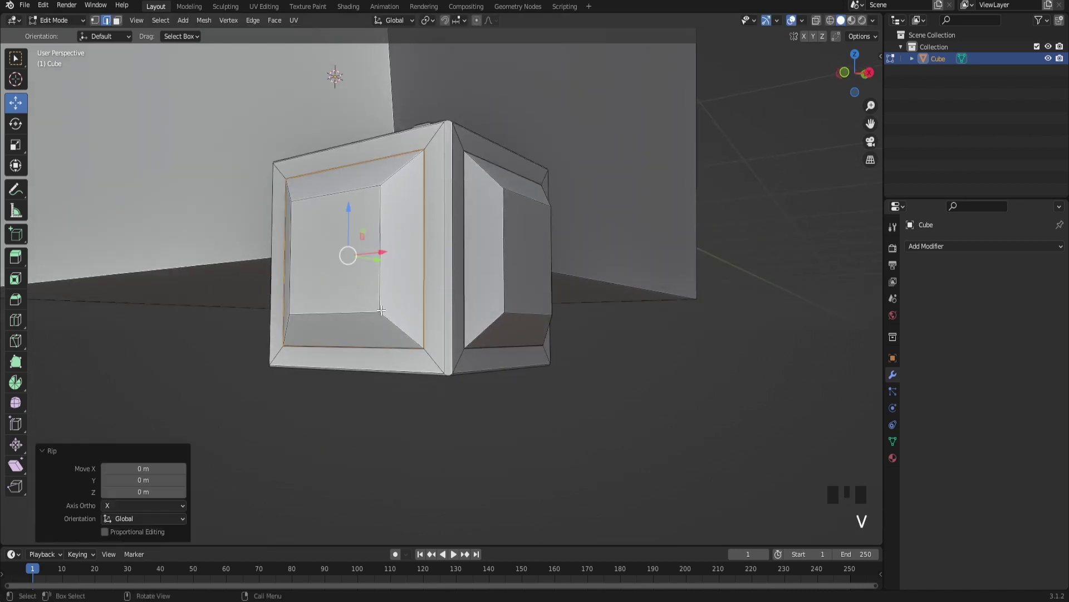
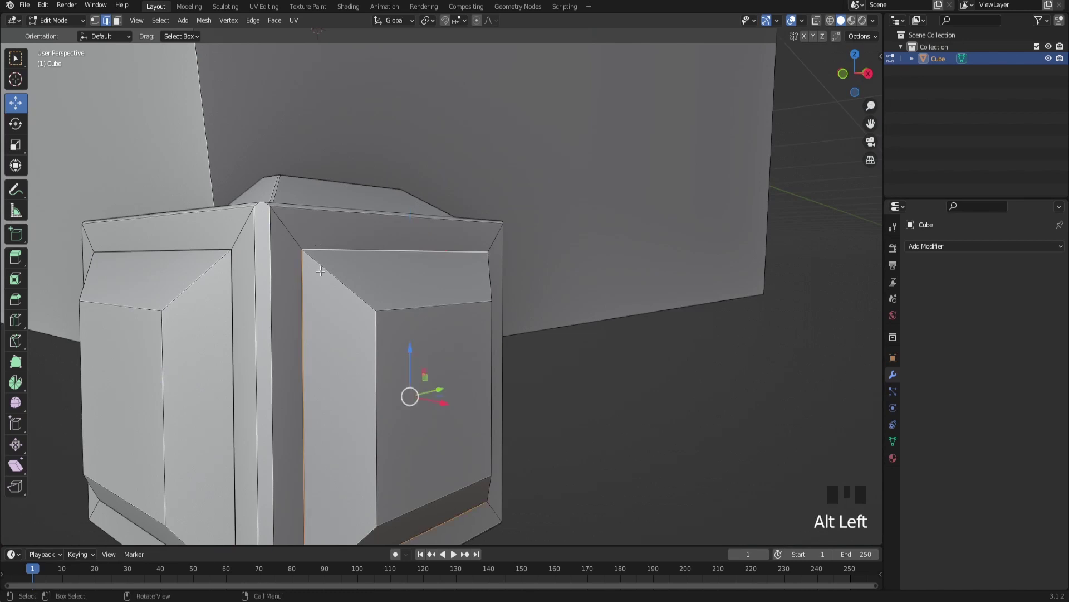
key("v")
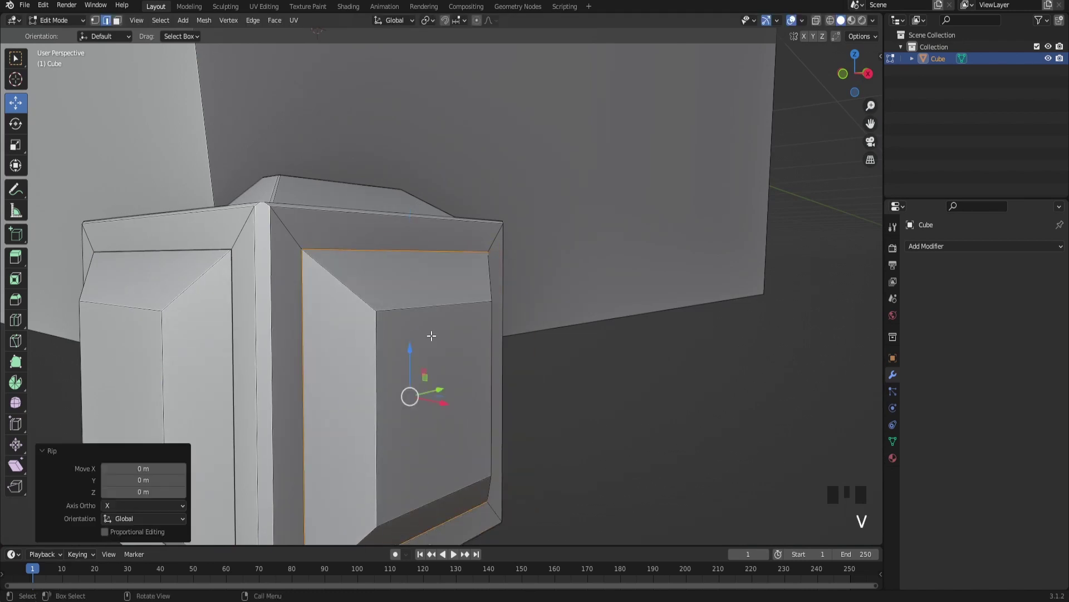
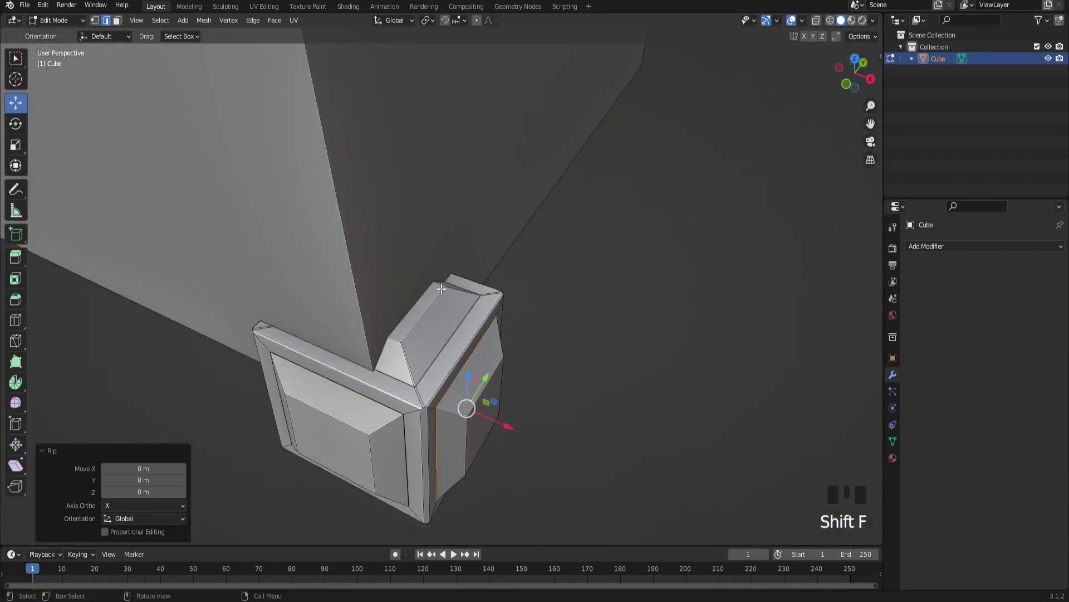
double_click(438, 349)
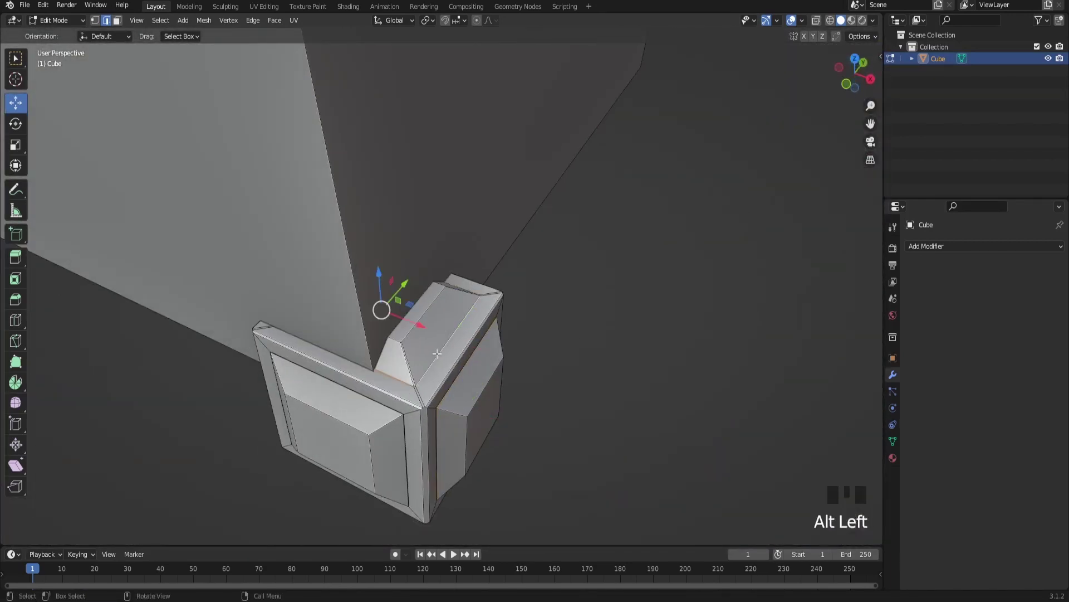
key("v")
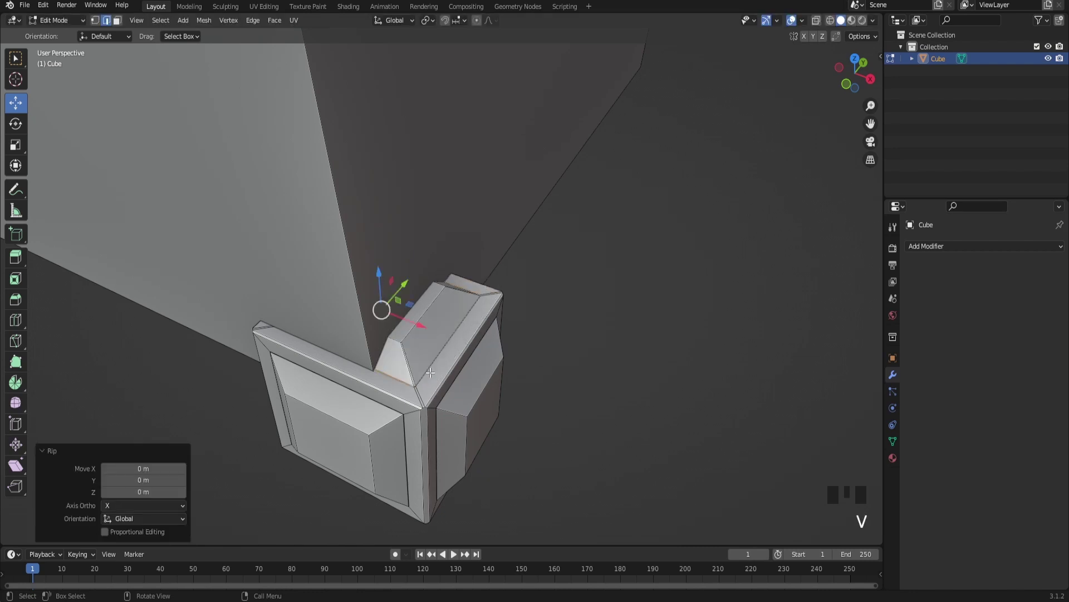
Step: Select the whole trim frame, pull it off the panels and separate it into Cube.001
left_click(398, 390)
key("ctrl+l")
key("g")
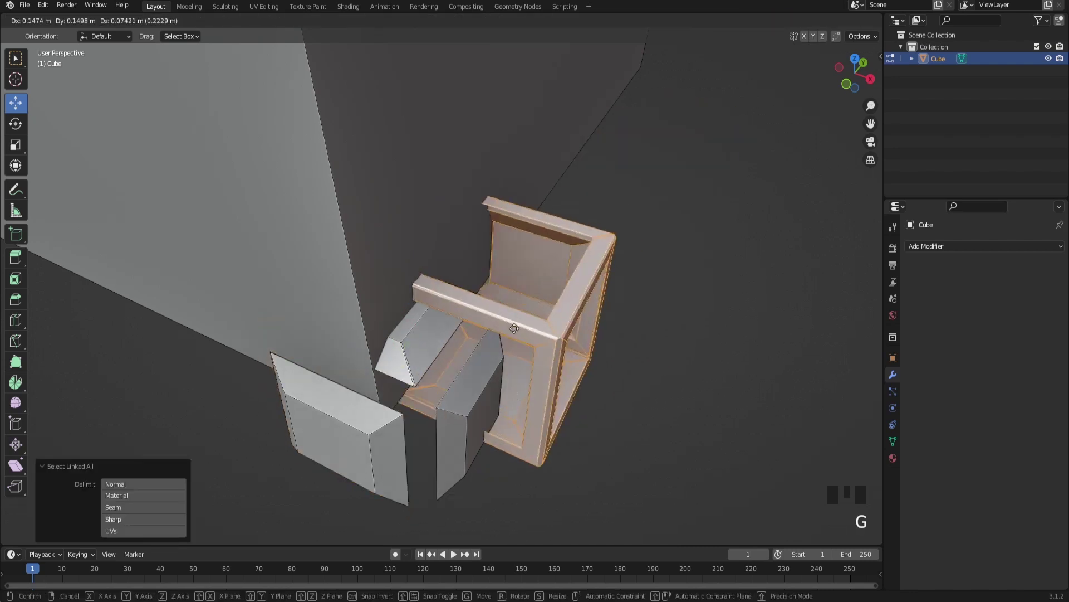
key("p")
left_click(61, 27)
key("shift+f")
left_click(530, 261)
Step: Select the foot's remaining connected pieces and separate each into its own object
left_click_drag(77, 24, 504, 265)
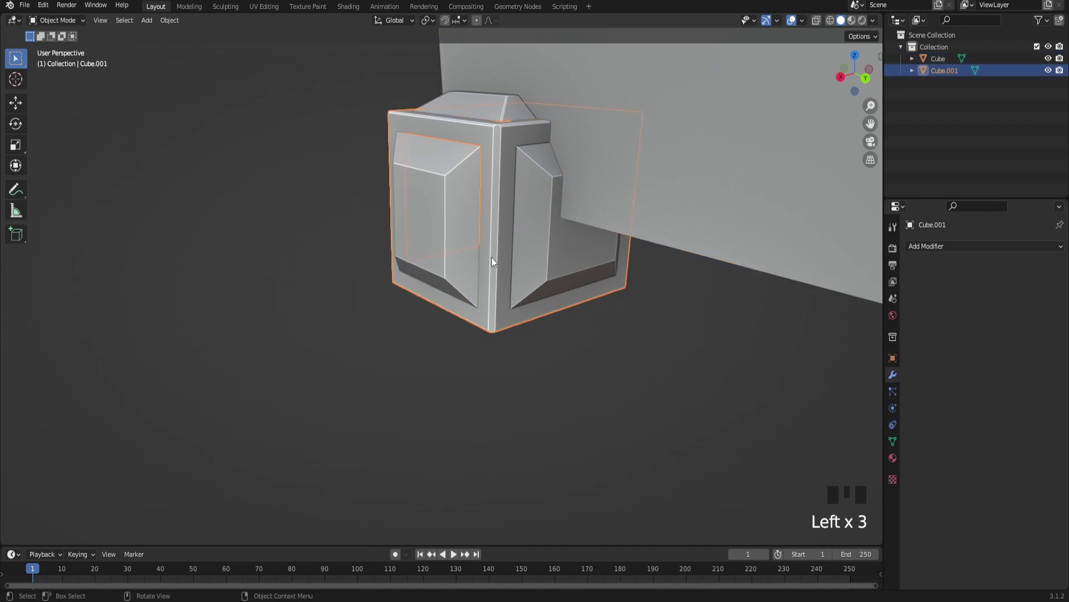
left_click_drag(45, 21, 527, 211)
left_click(523, 211)
key("v")
key("ctrl+l")
key("p")
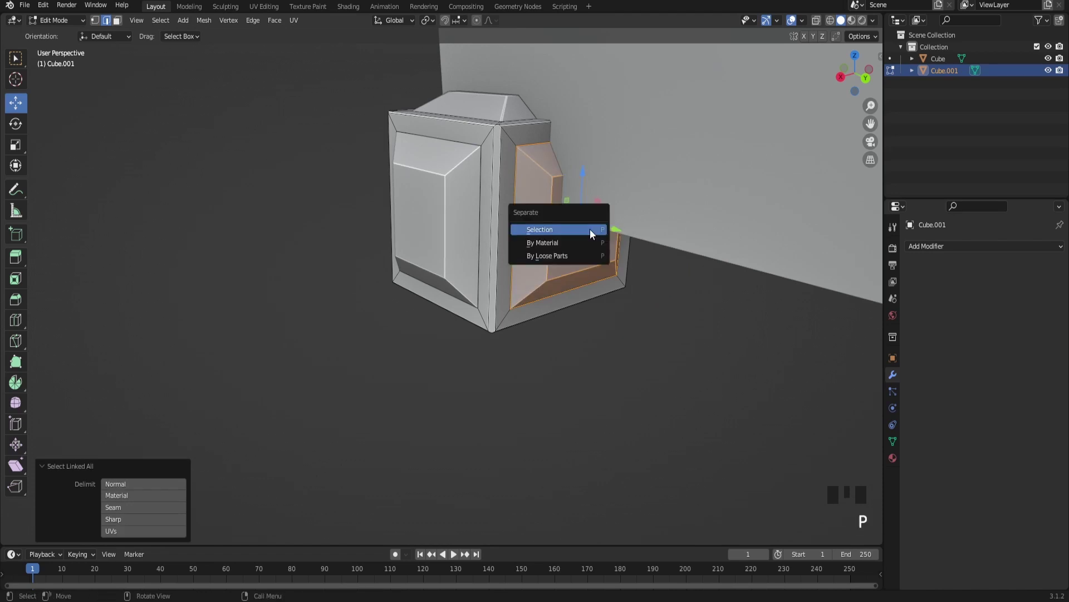
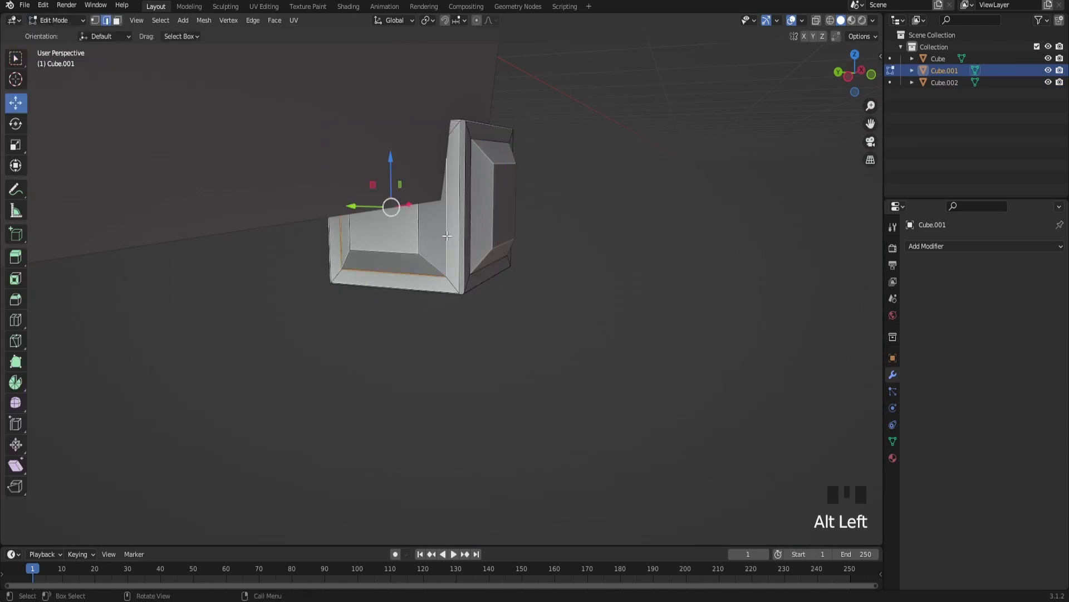
key("v")
key("ctrl+l")
key("p")
Step: Pick the chest body and join the pieces with it into one object, Cube.002
left_click_drag(69, 27, 403, 224)
left_click(496, 217)
key("shift+f")
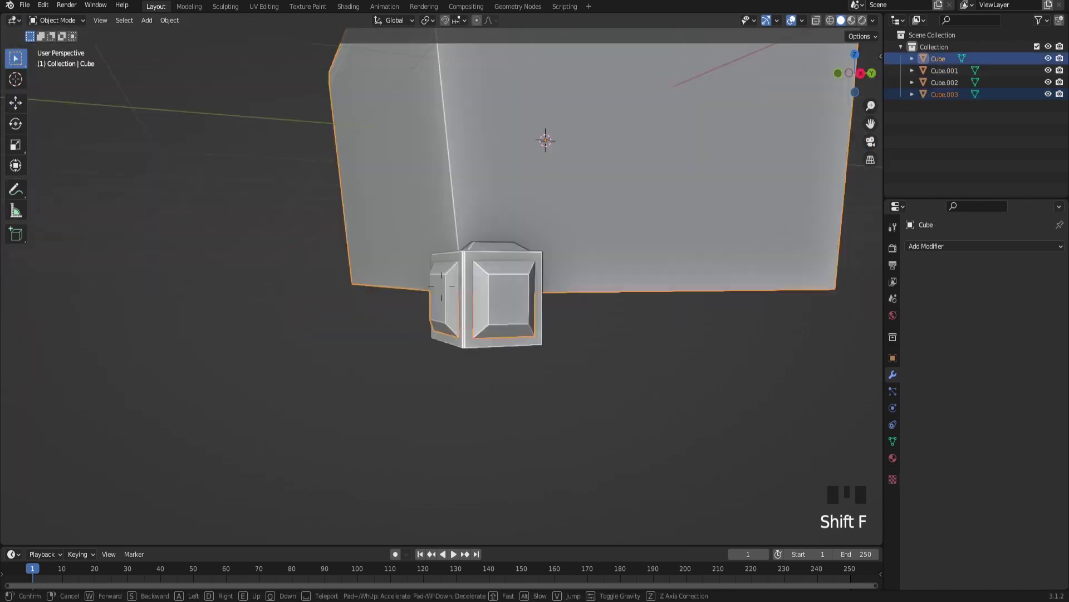
left_click(520, 326)
key("ctrl+j")
key("shift+f")
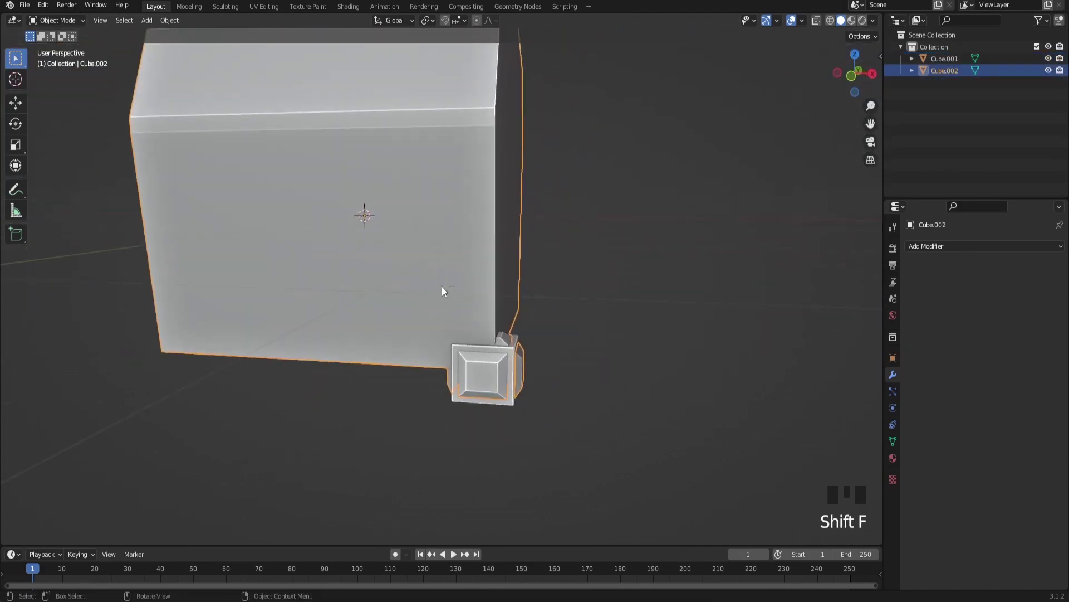
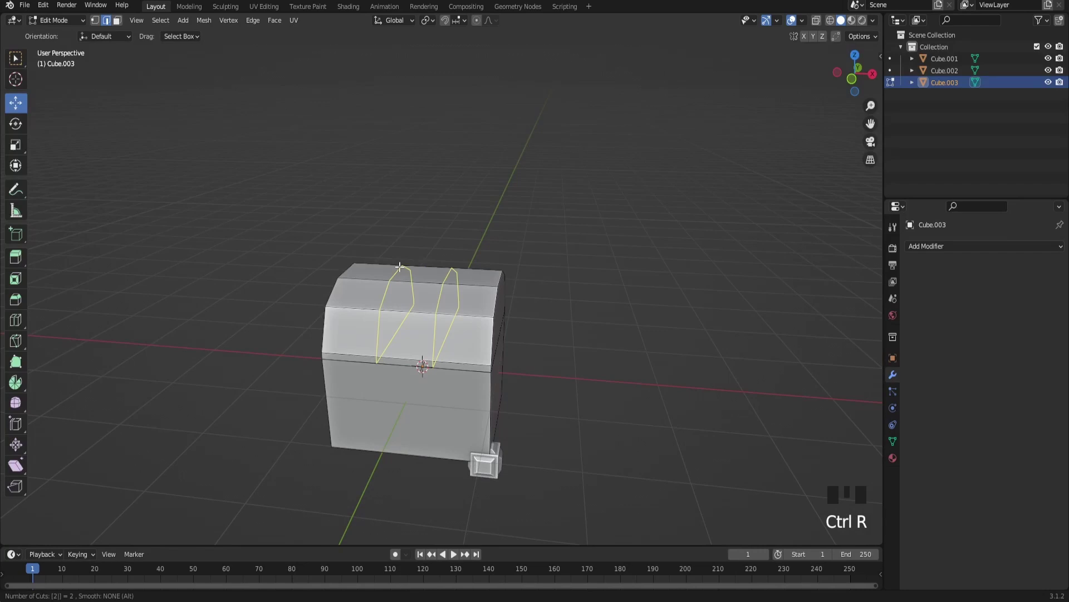
Step: Cut loops across the lid, spread them along its width, and add end loops for raised trim bands
key("ctrl+z")
key("ctrl+r")
key("s")
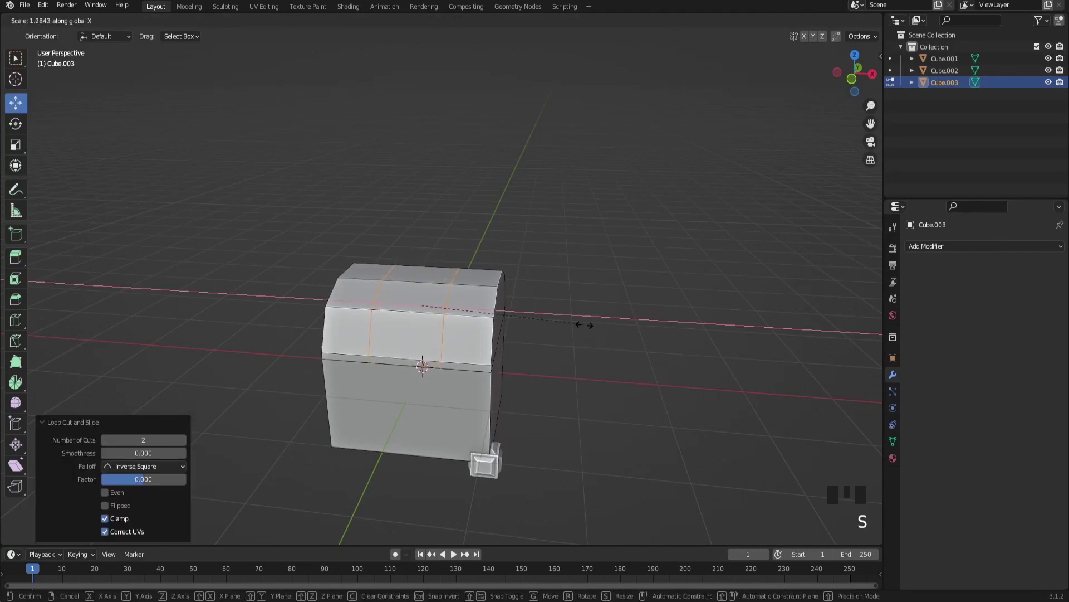
left_click(422, 258)
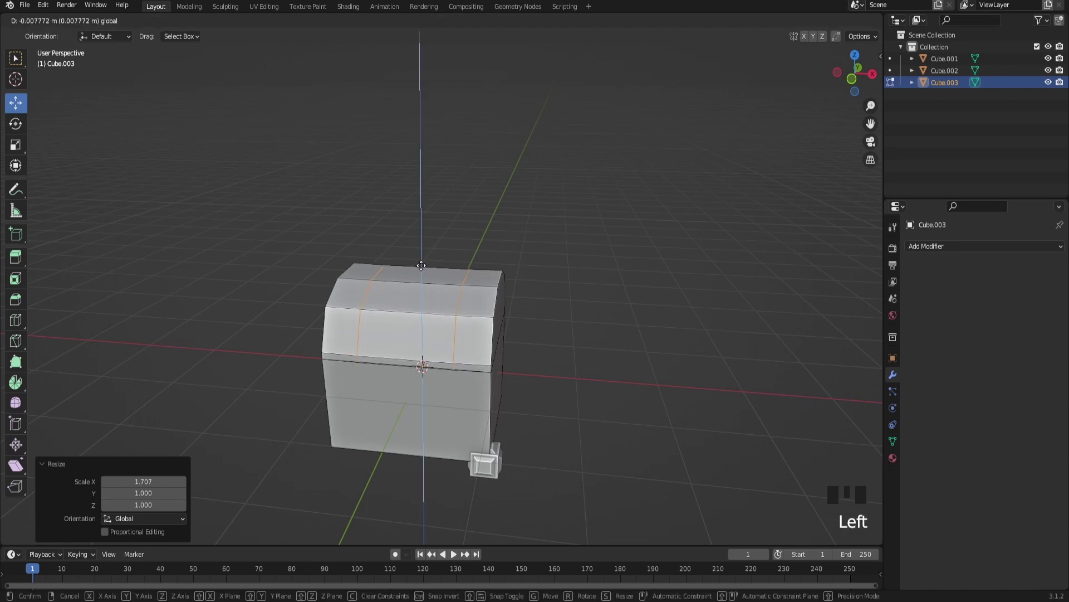
key("ctrl+r")
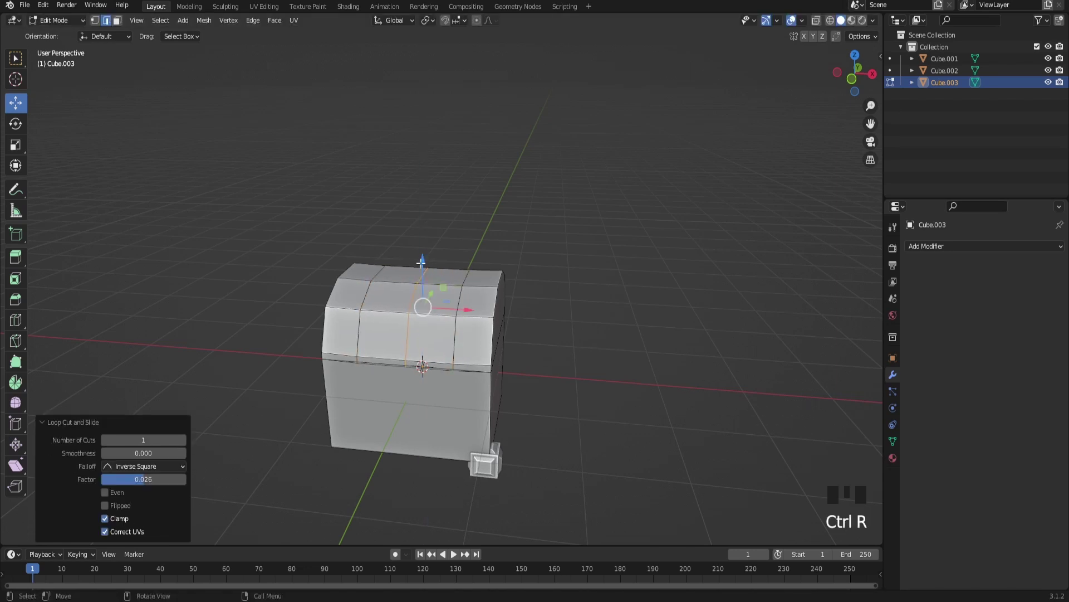
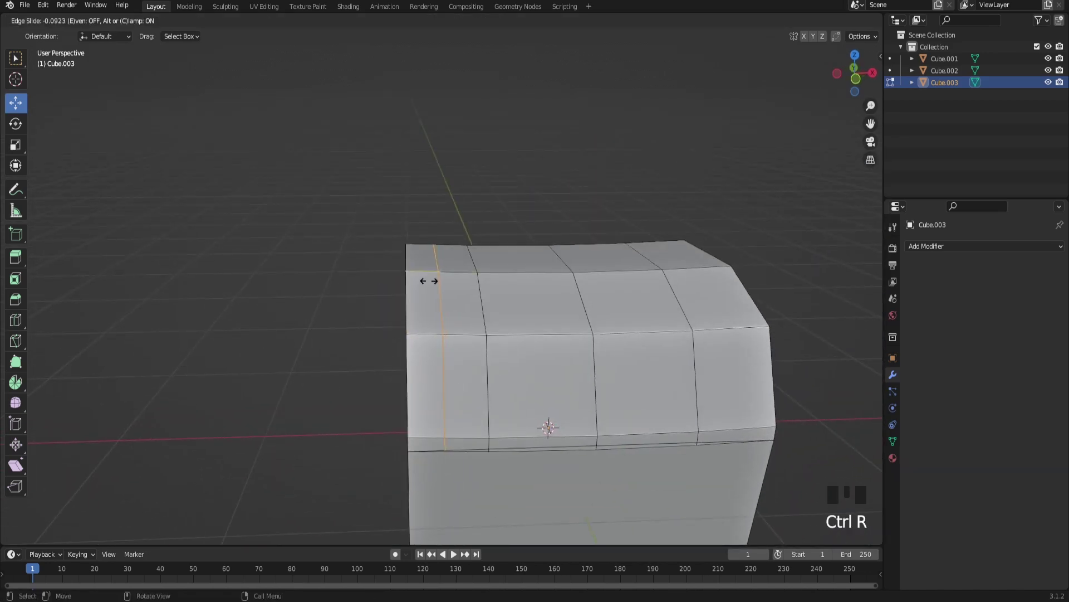
key("ctrl+r")
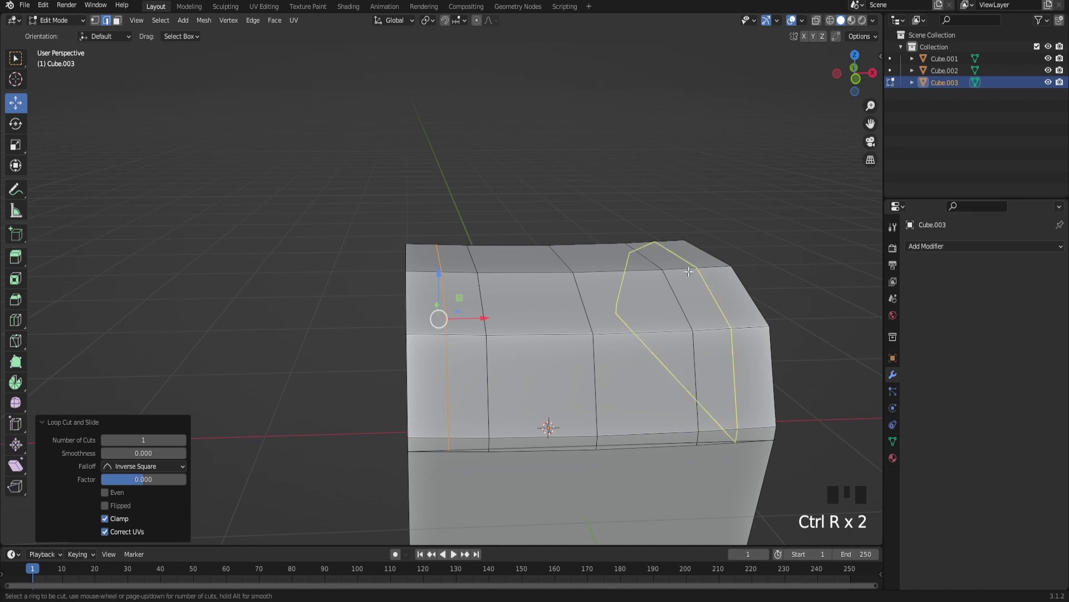
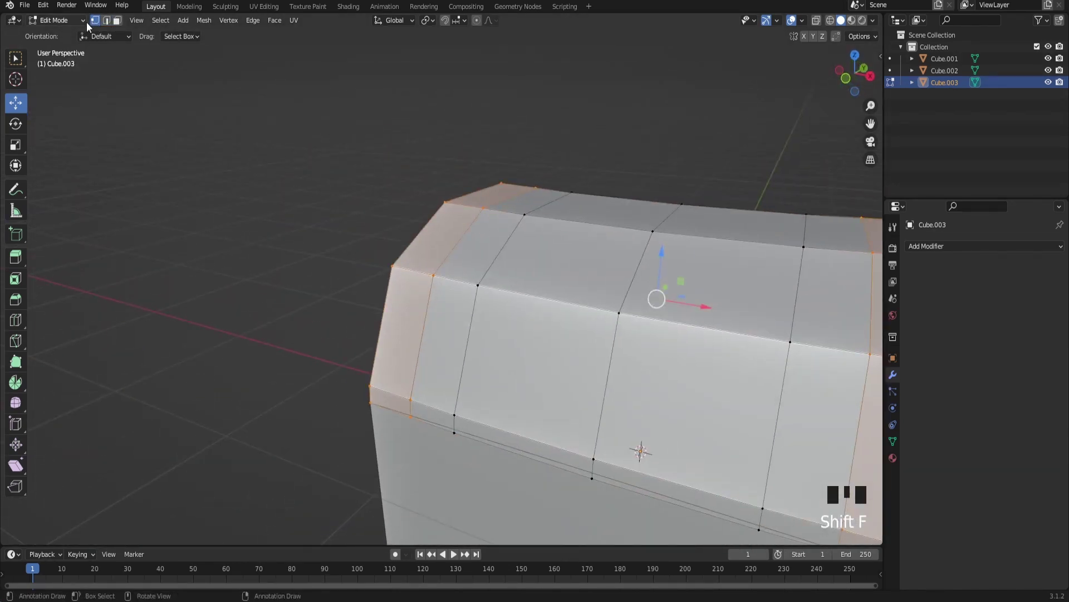
key("shift+f")
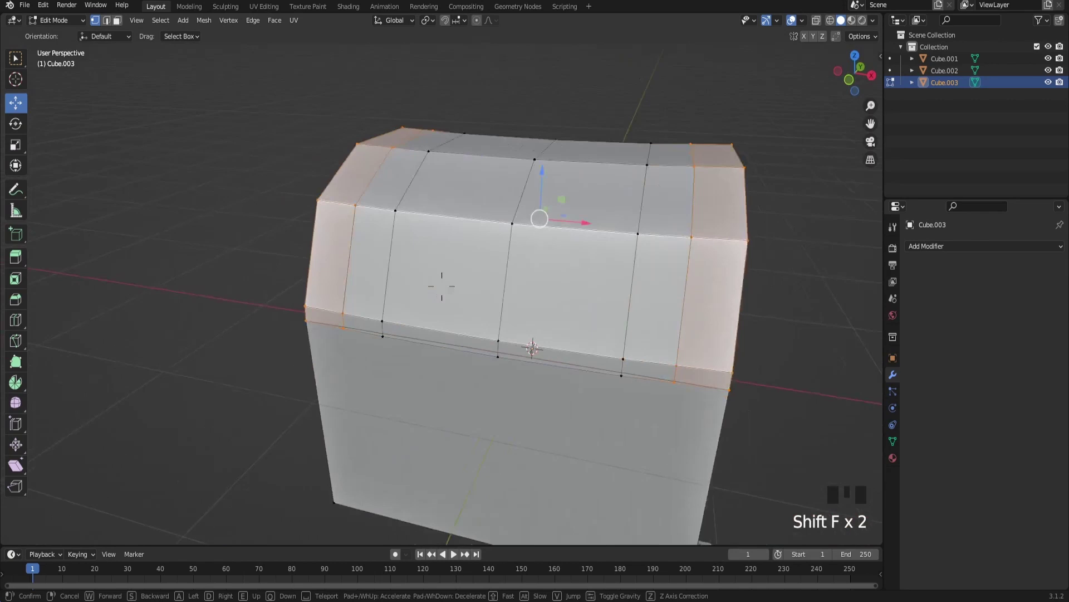
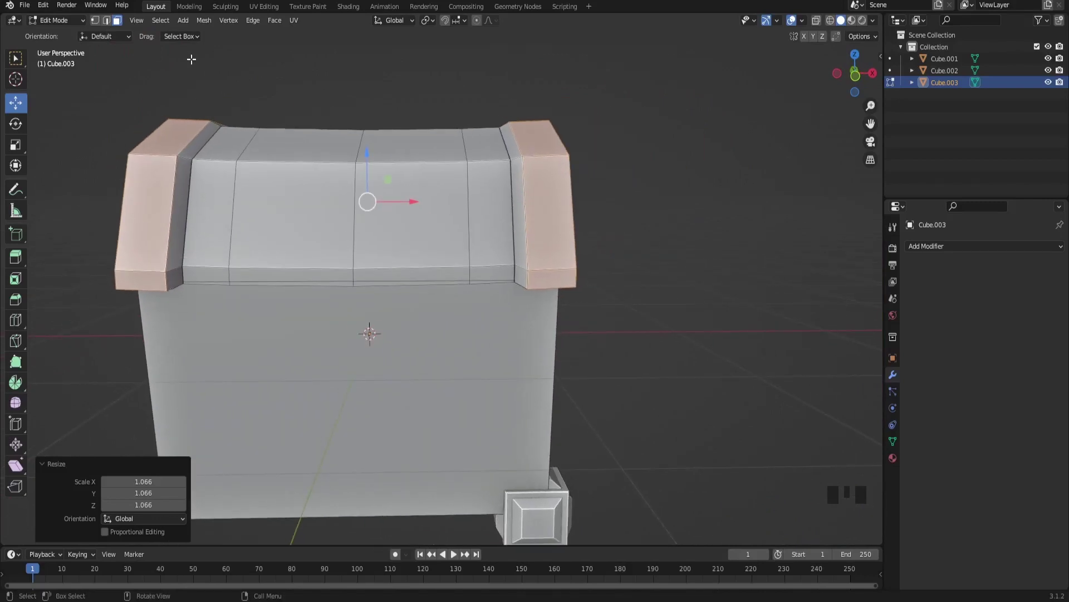
Step: Bevel the lid's middle edge loop into a wide band for the central strap
left_click(110, 25)
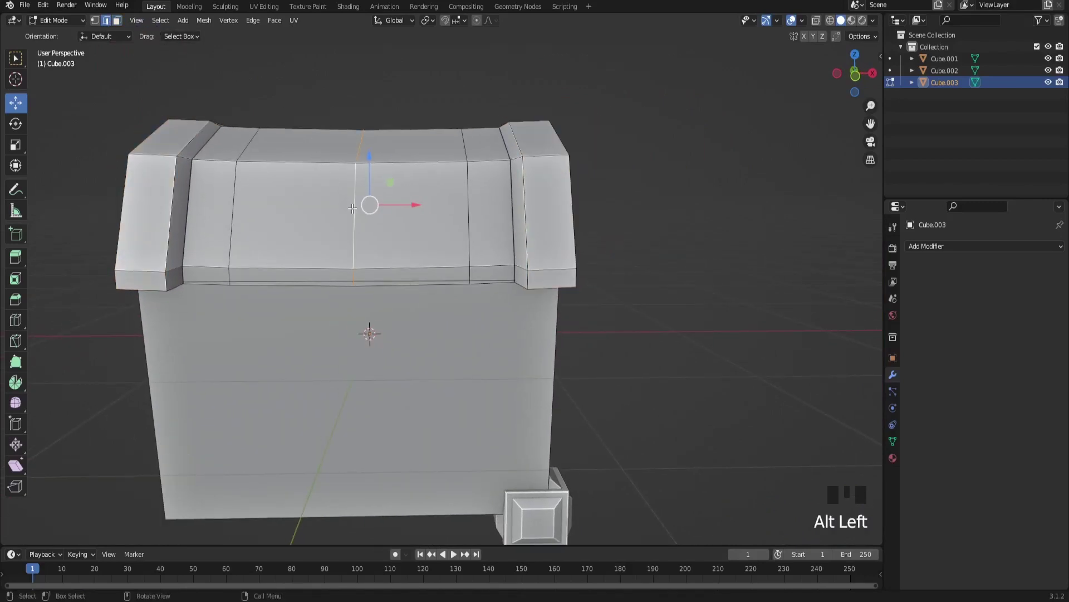
key("ctrl+b")
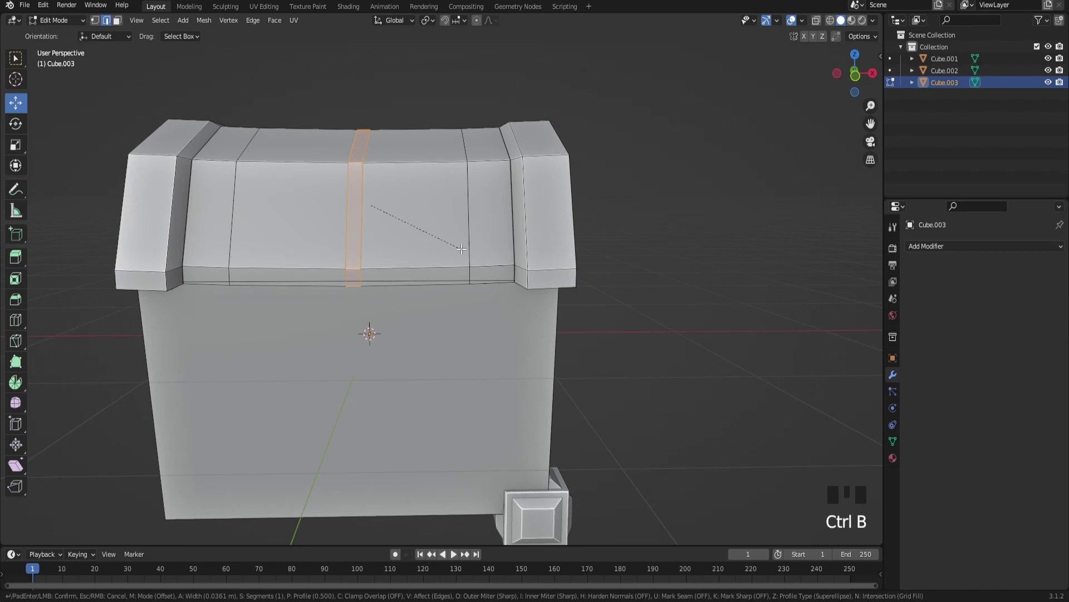
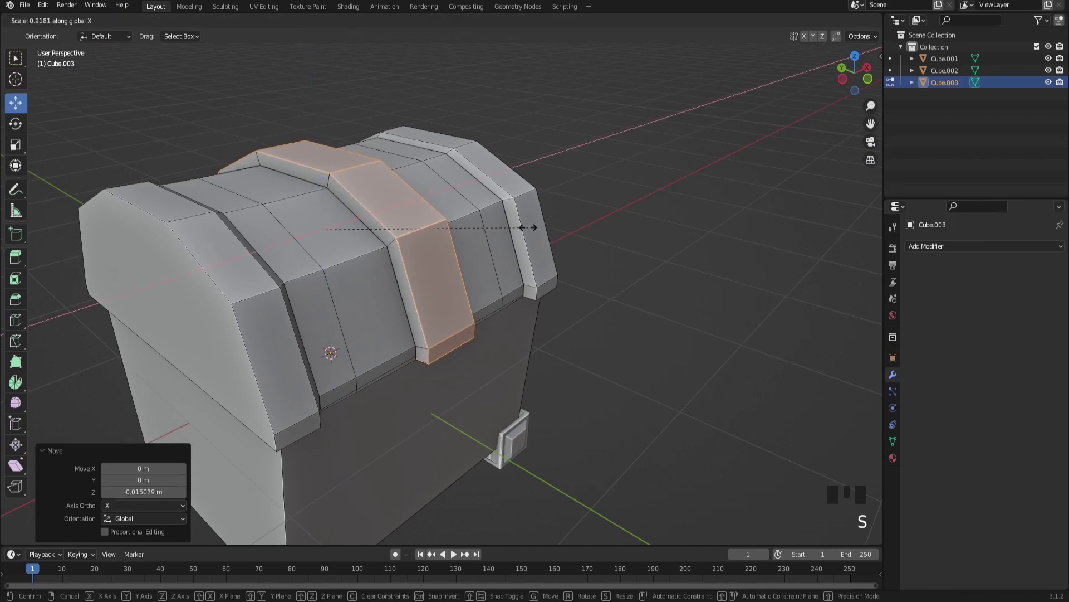
key("shift+f")
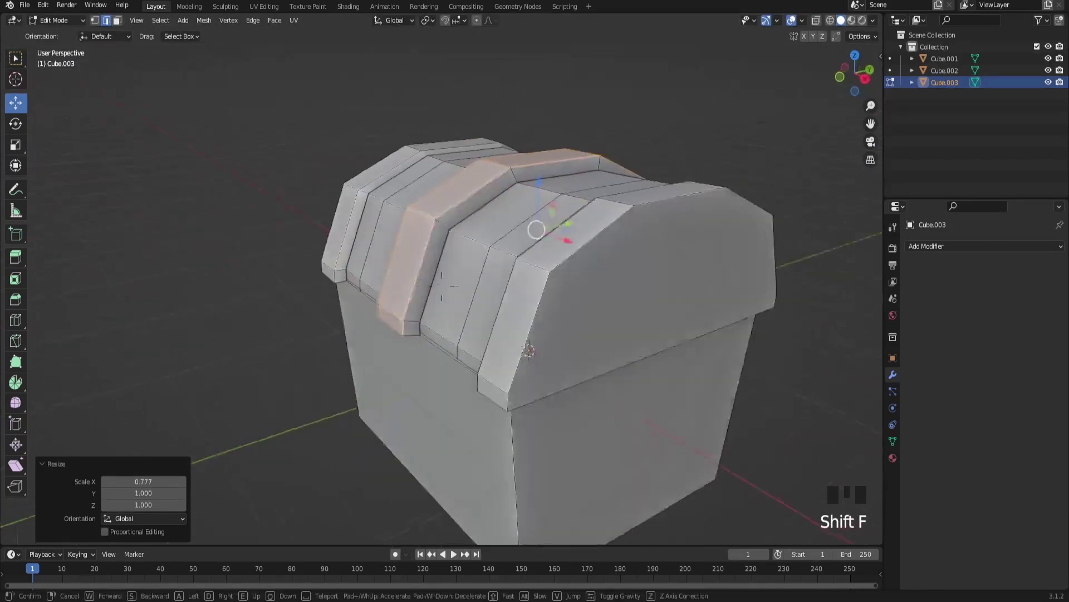
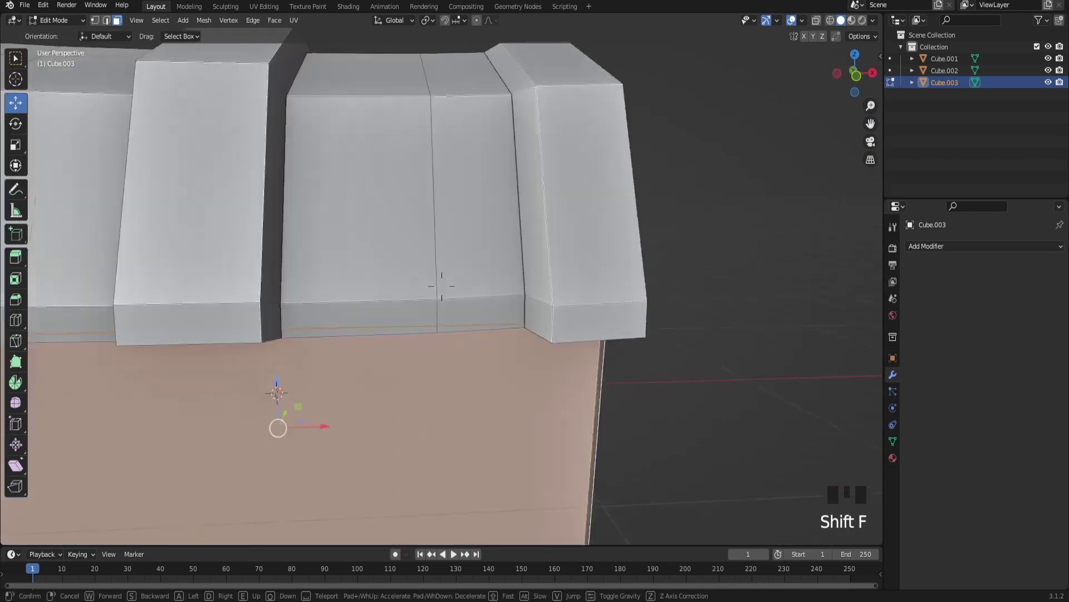
scroll("down", 3)
scroll("up", 3)
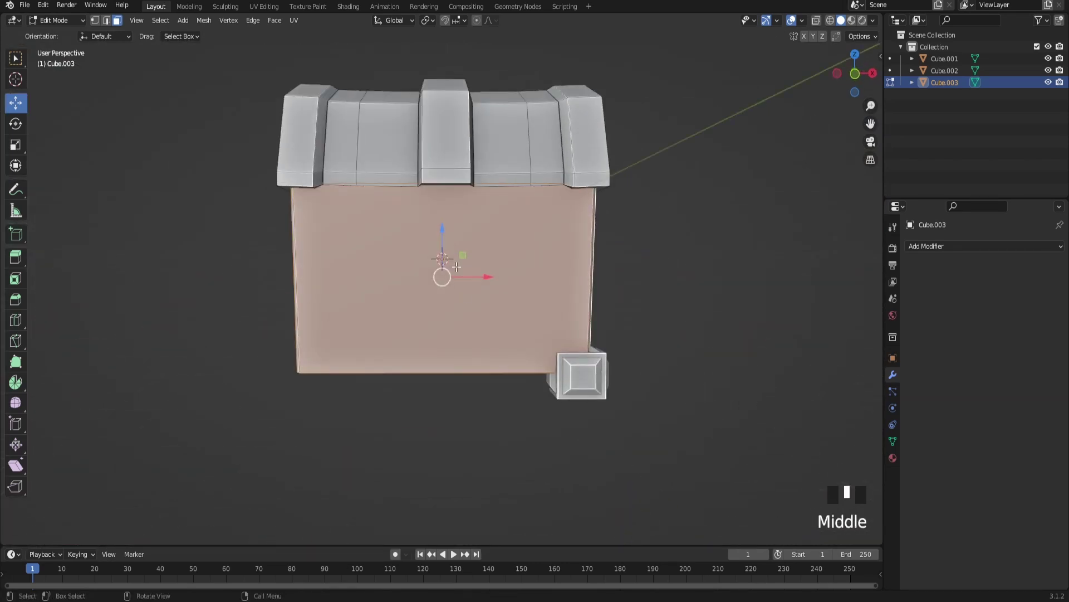
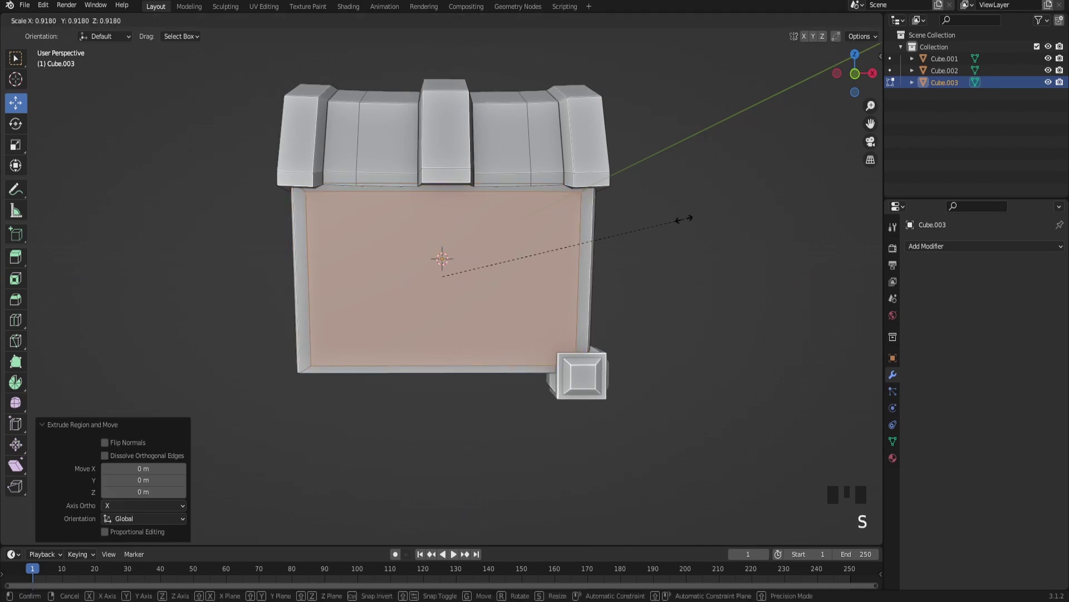
key("shift+f")
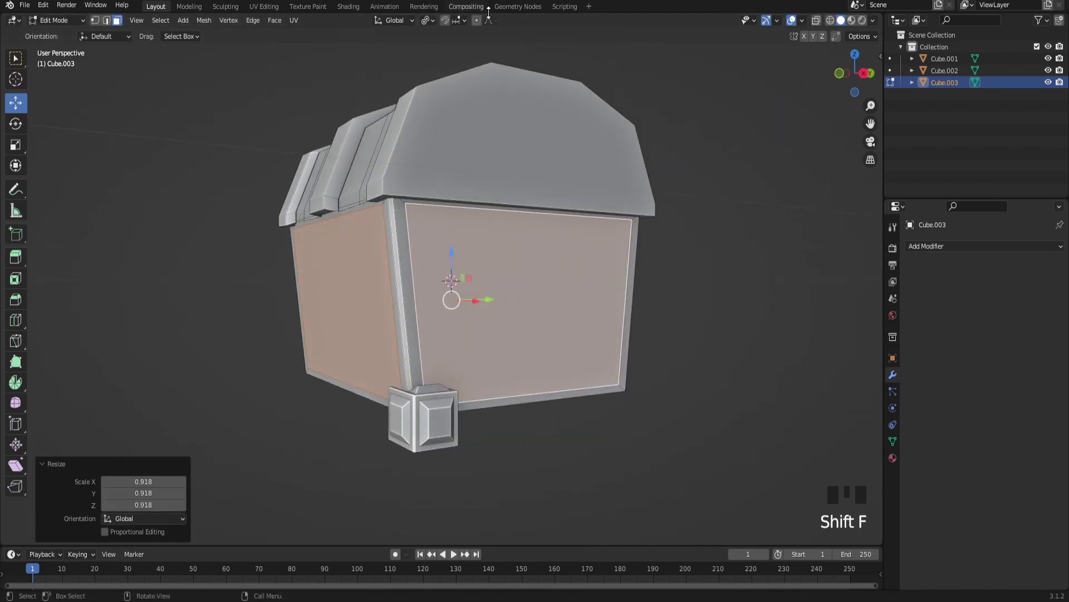
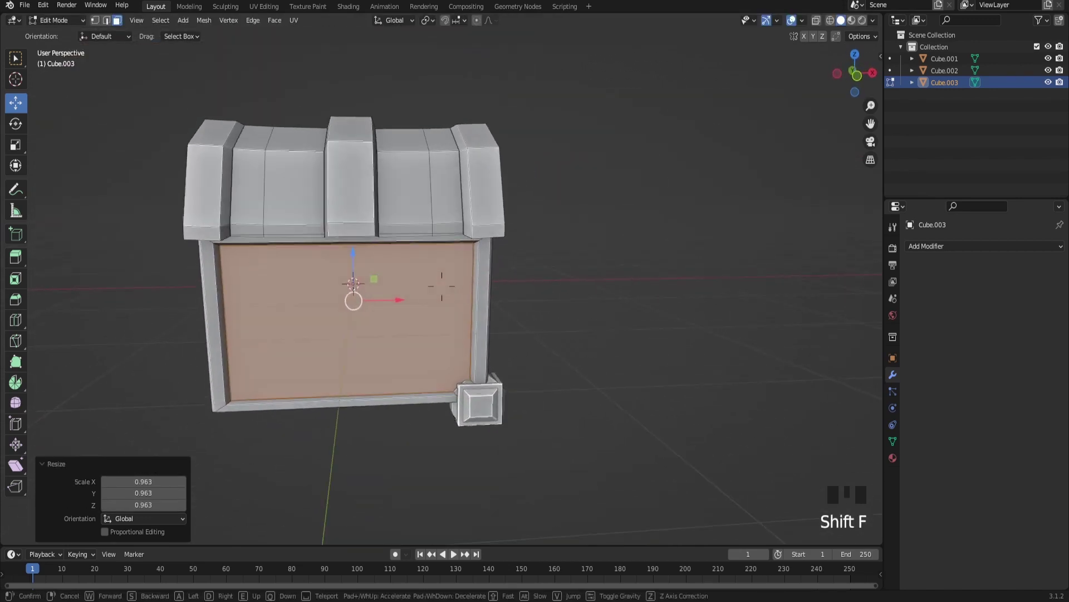
key("ctrl+z")
key("ctrl+z")
key("ctrl+z")
key("ctrl+z")
key("ctrl+z")
key("ctrl+z")
key("ctrl+z")
key("ctrl+z")
key("shift+f")
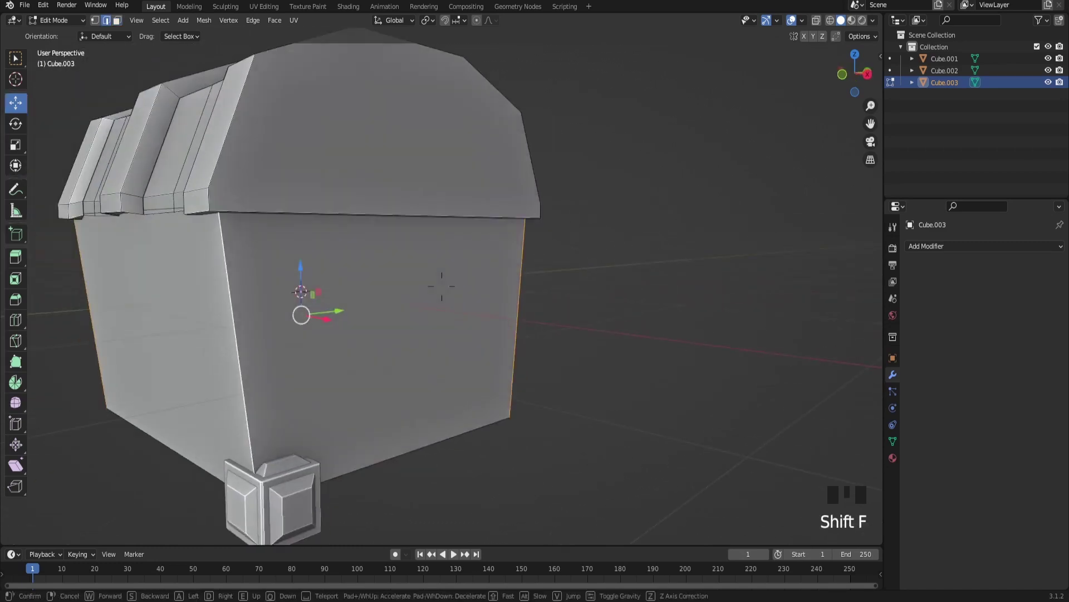
Step: Cut two vertical loops down the chest front and spread them apart toward the sides
key("ctrl+r")
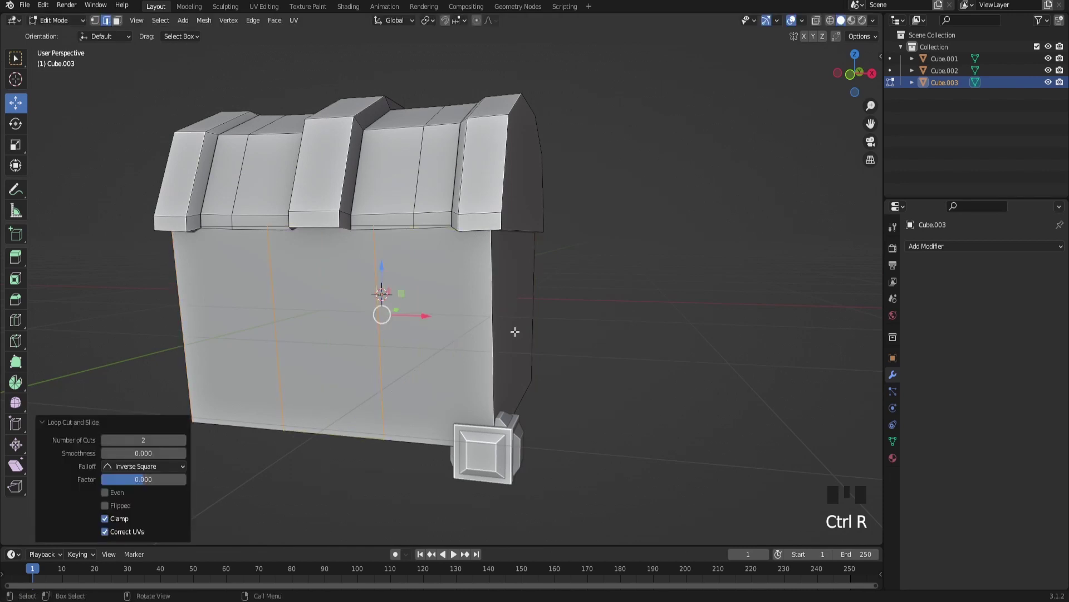
key("s")
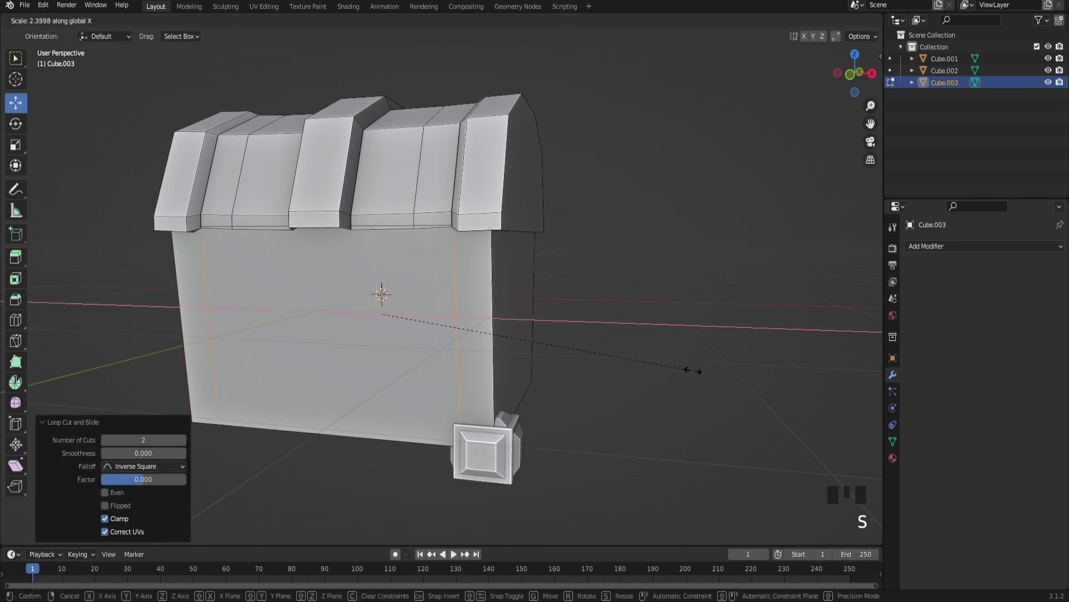
key("shift+f")
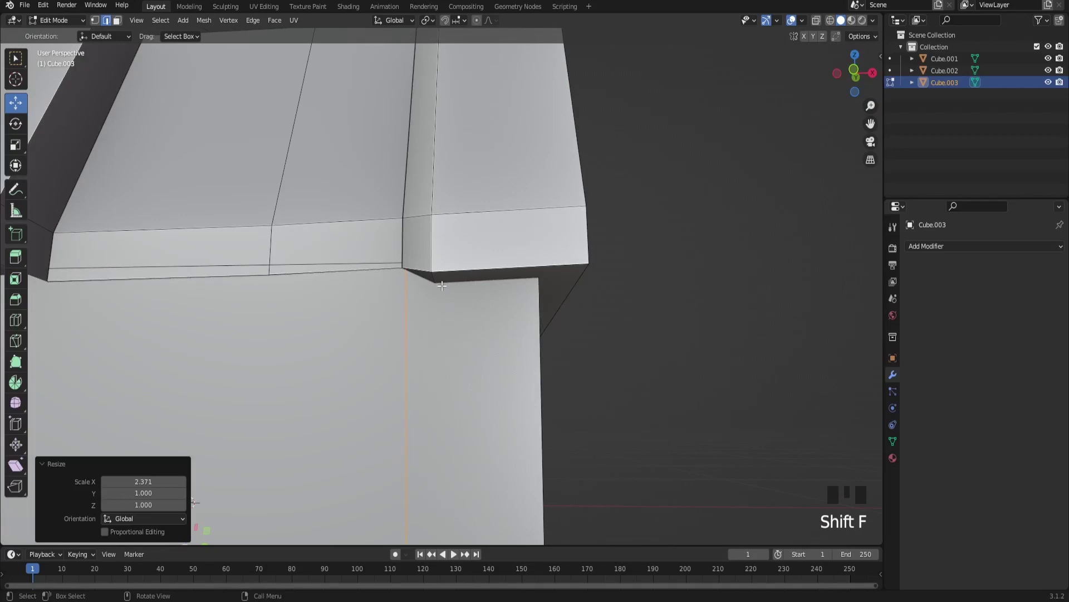
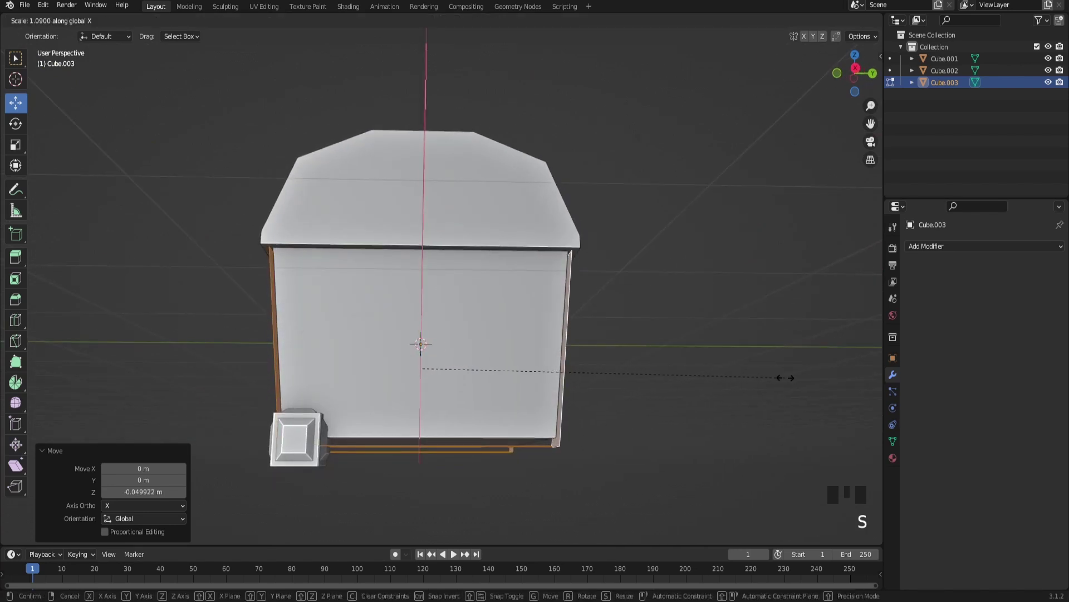
Step: Extrude the side trim frame outward and resize its thickness
key("shift+f")
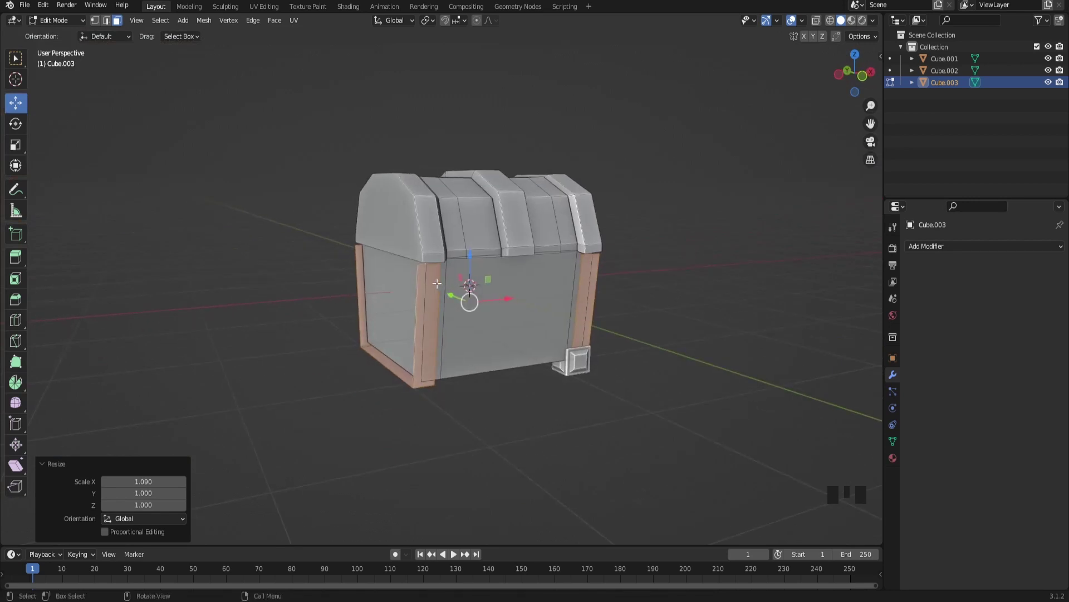
key("e")
left_click(468, 267)
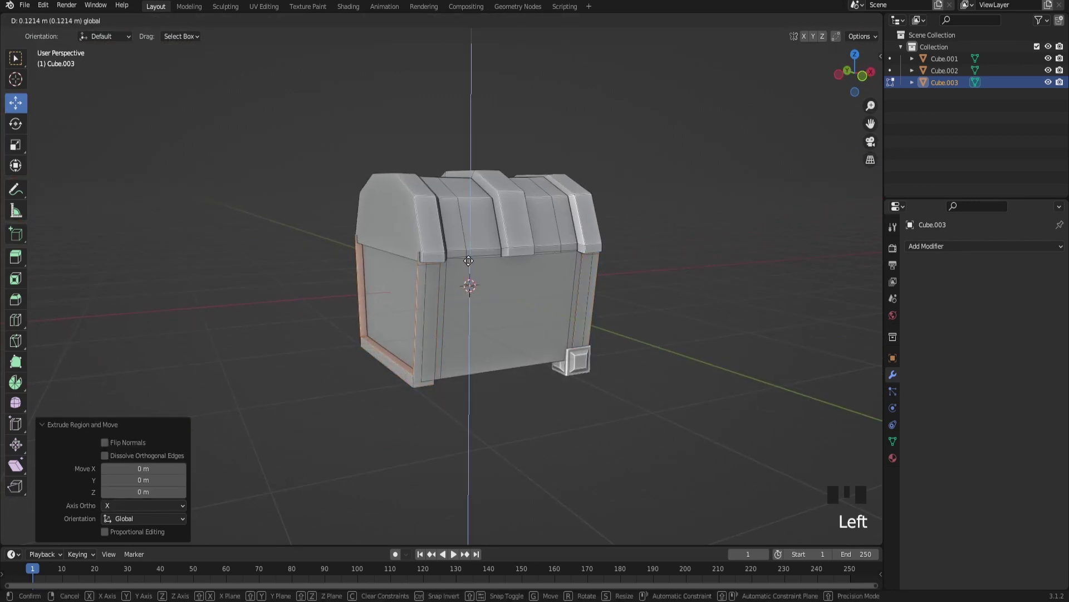
key("s")
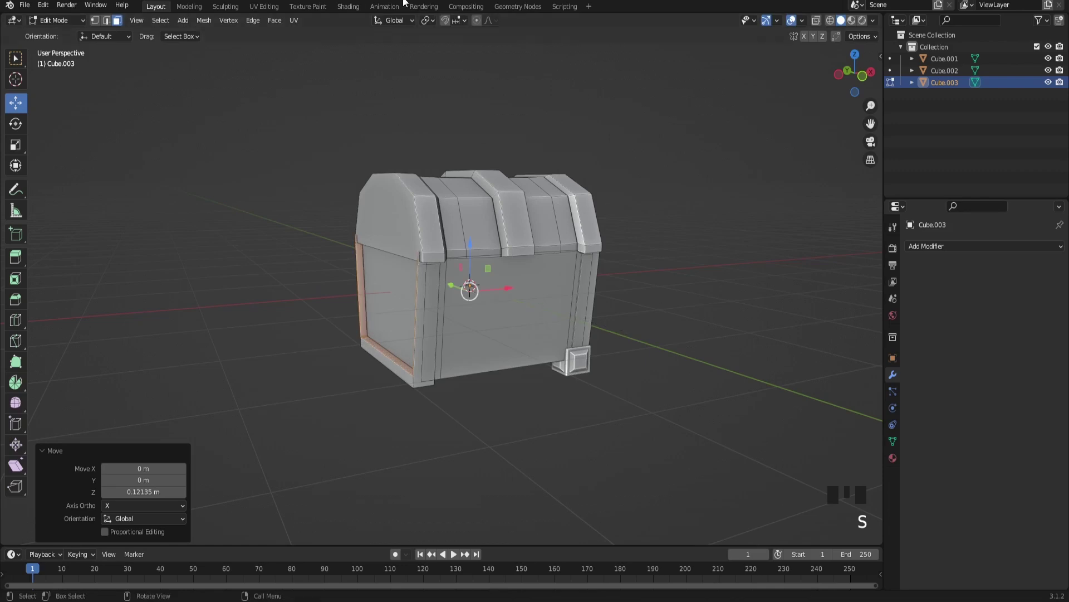
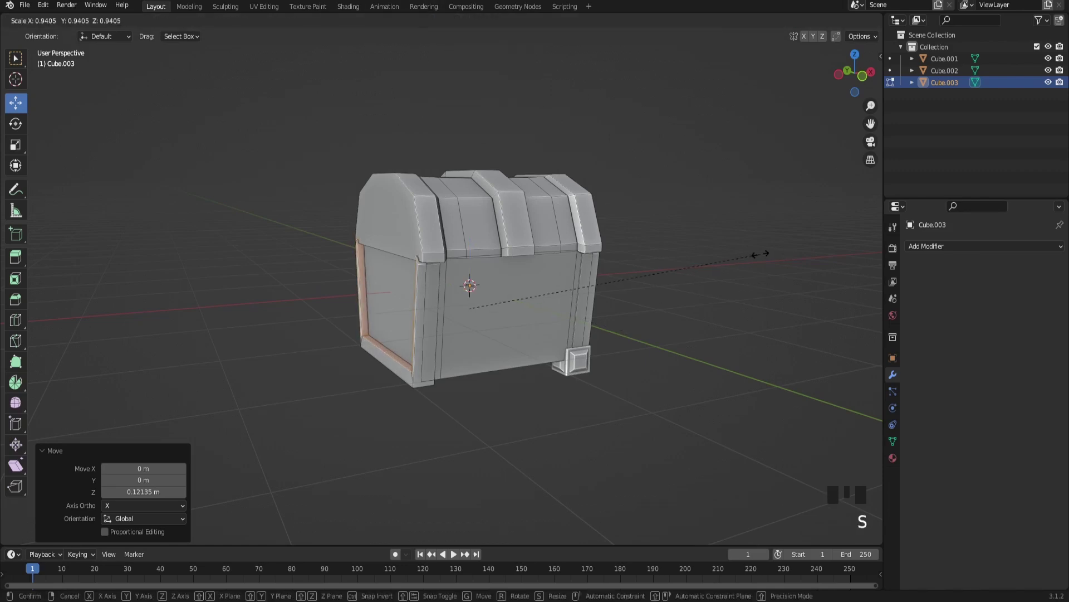
key("shift+f")
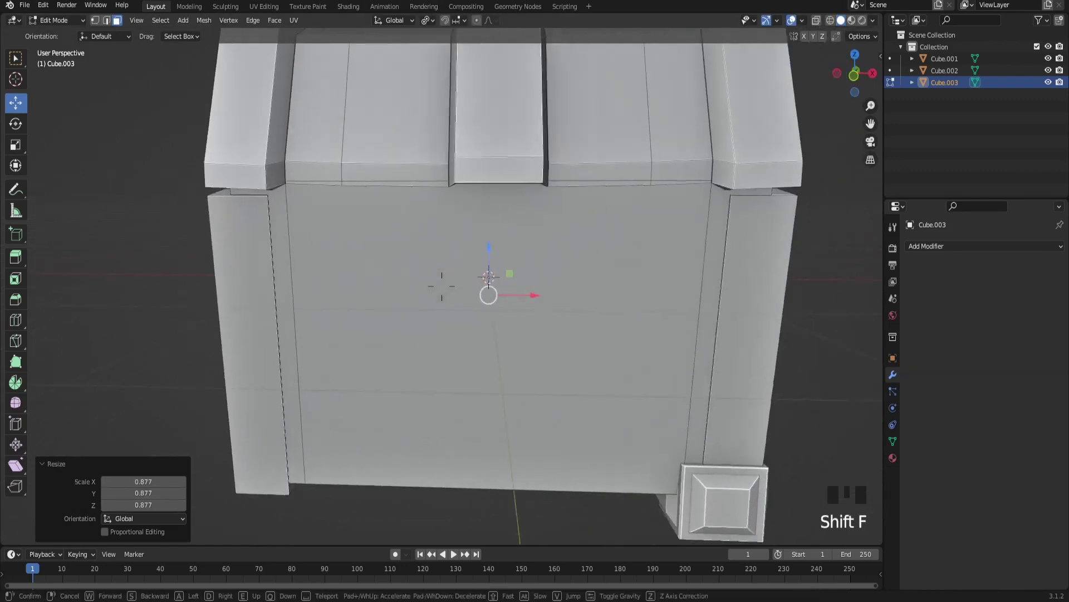
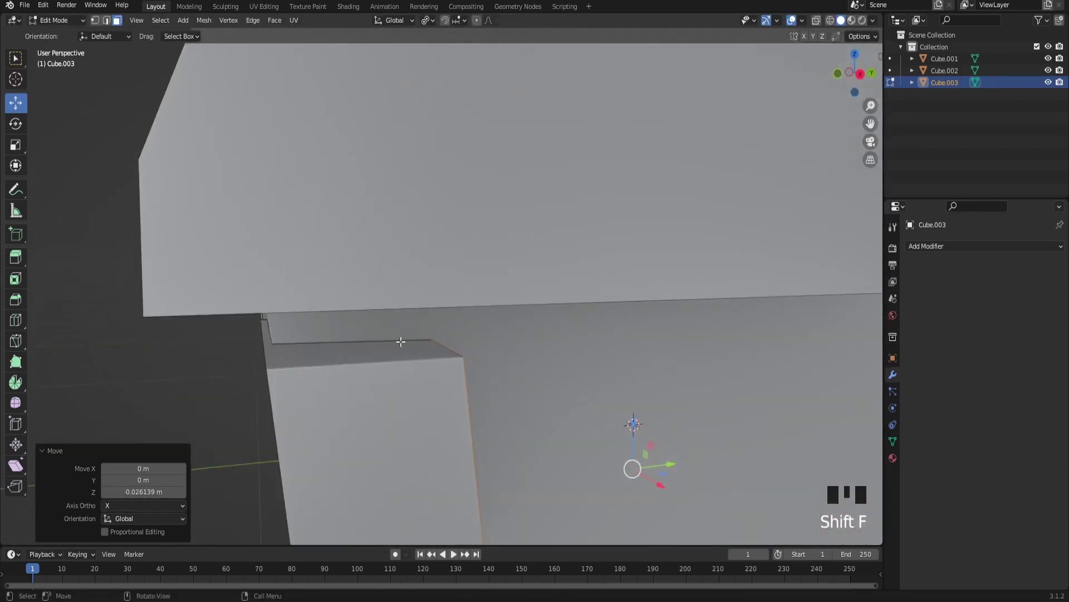
Step: Raise the trim edges near the lid to set the trim's height
left_click(391, 347)
key("shift+f")
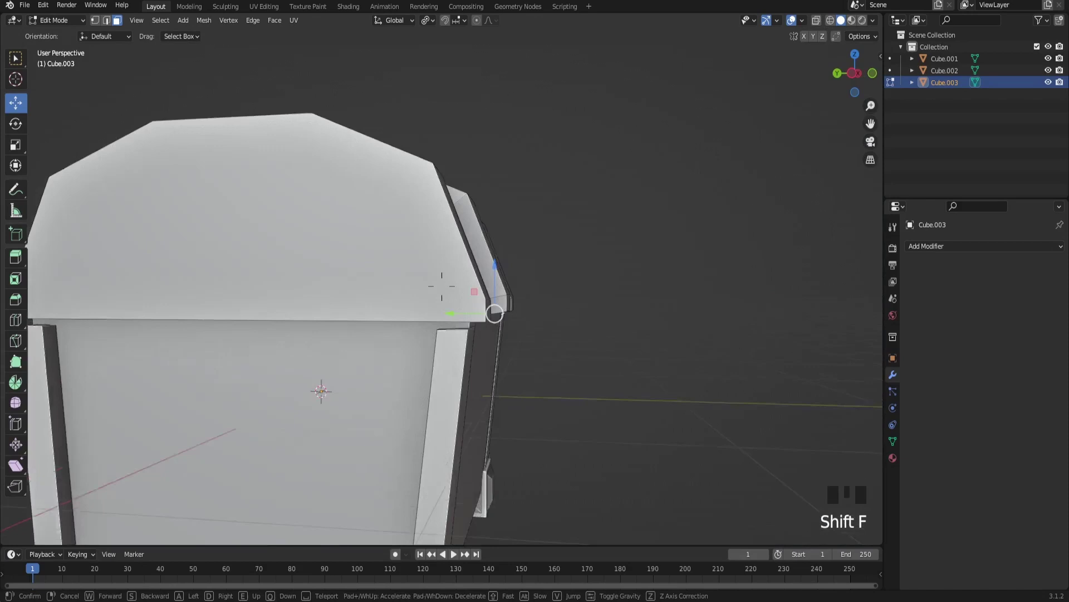
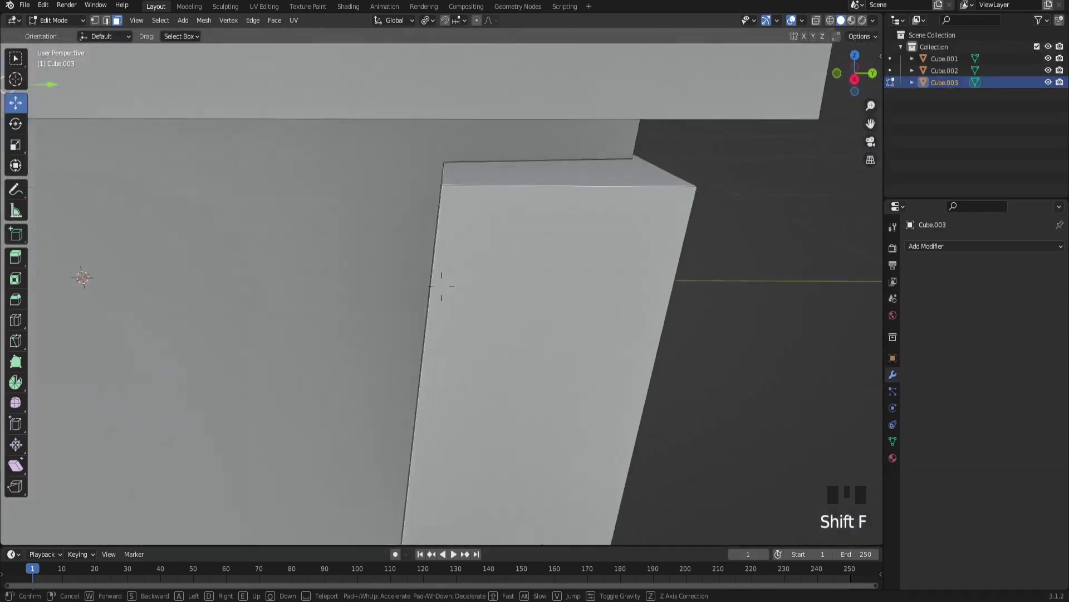
left_click(356, 269)
left_click_drag(438, 29, 459, 68)
key("shift+f")
key("e")
left_click(390, 188)
Step: Select the linked corner trim strips and scale them across their width
key("shift+f")
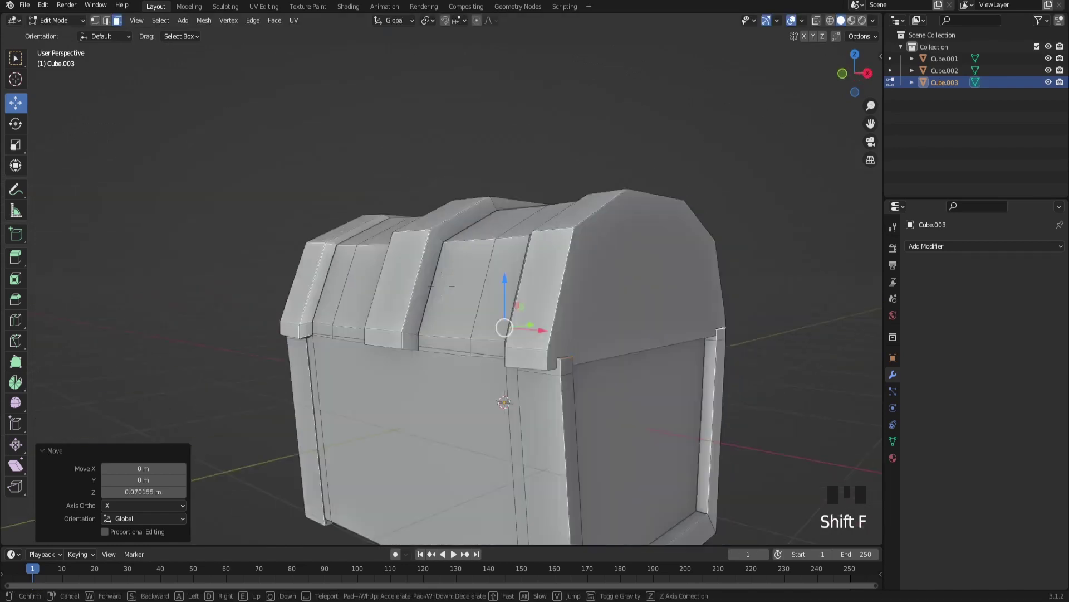
key("ctrl+l")
key("s")
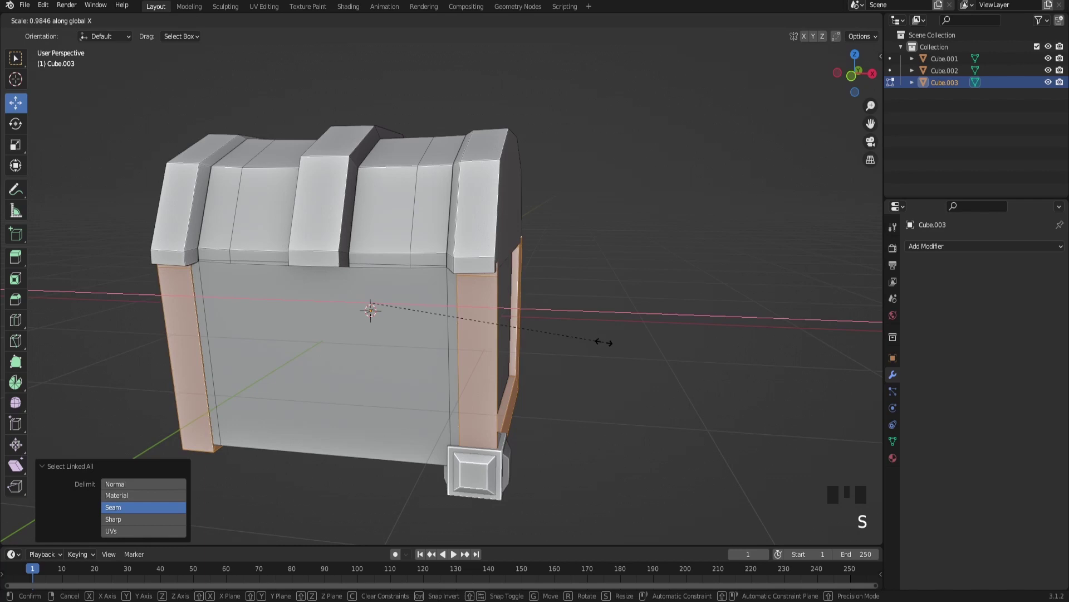
Step: Try duplicating the front panel face into a narrow strip, then undo the attempt
key("shift+f")
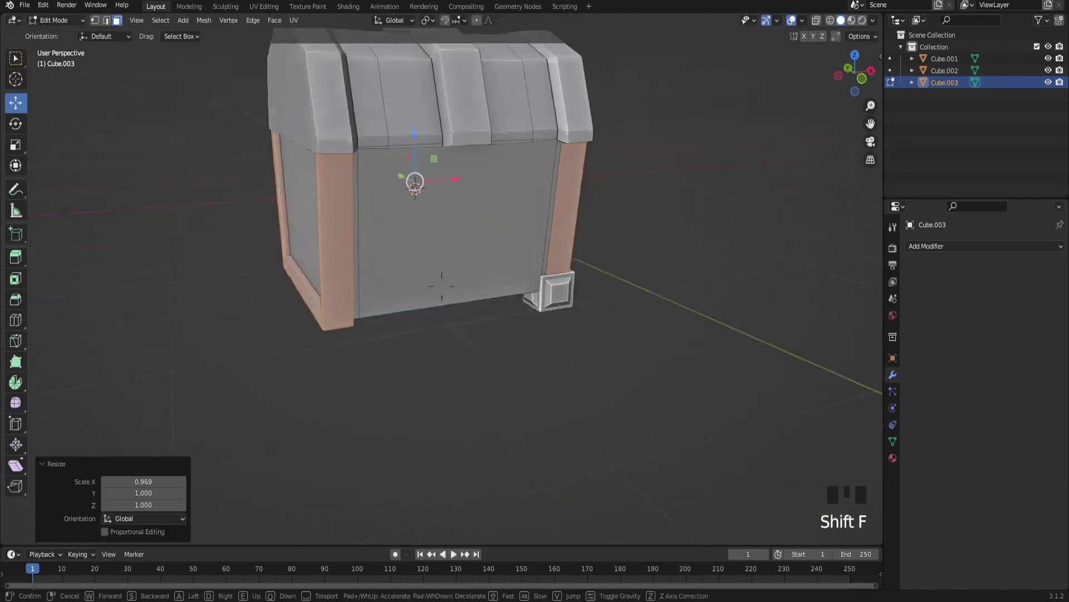
left_click(307, 352)
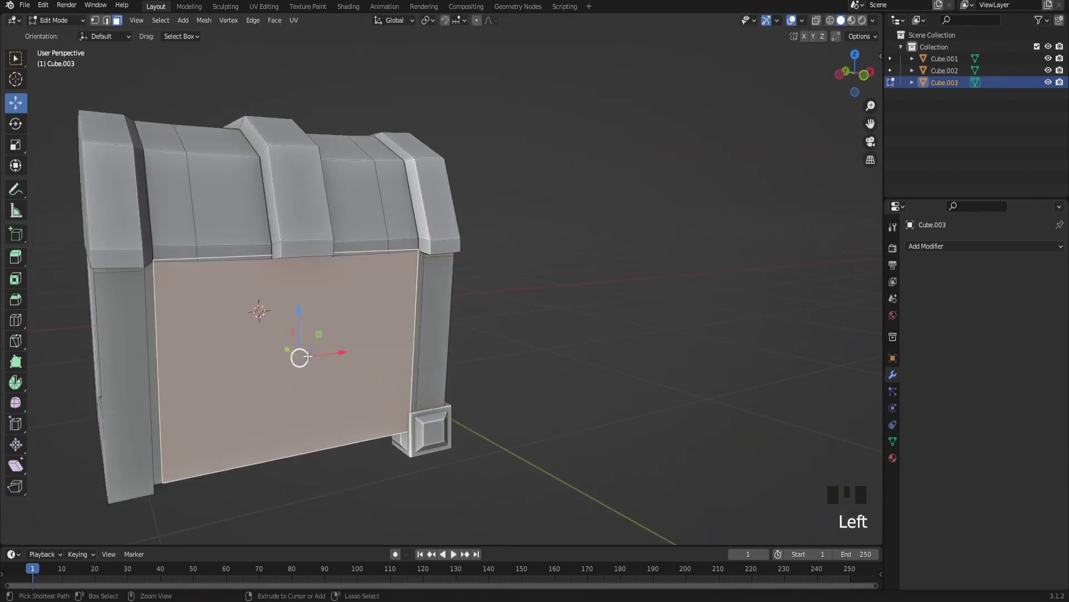
key("shift+f")
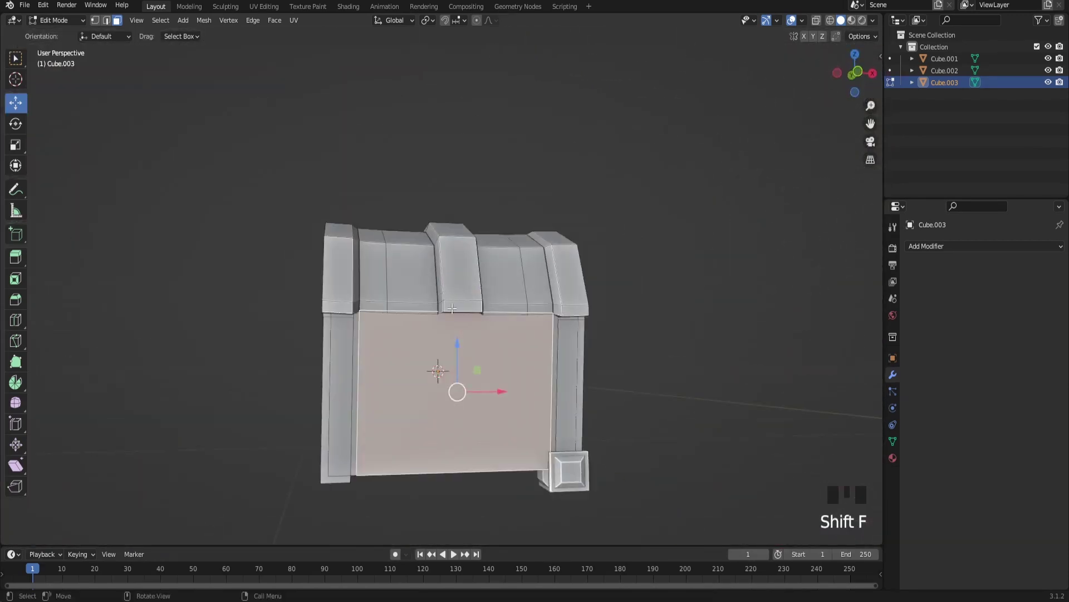
key("shift+d")
key("s")
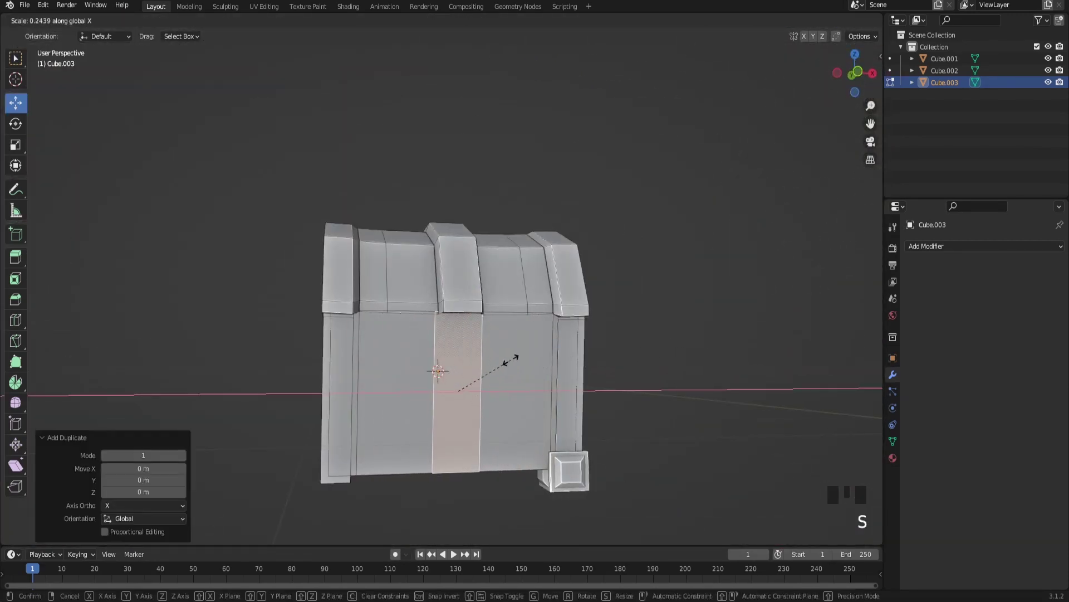
left_click(493, 387)
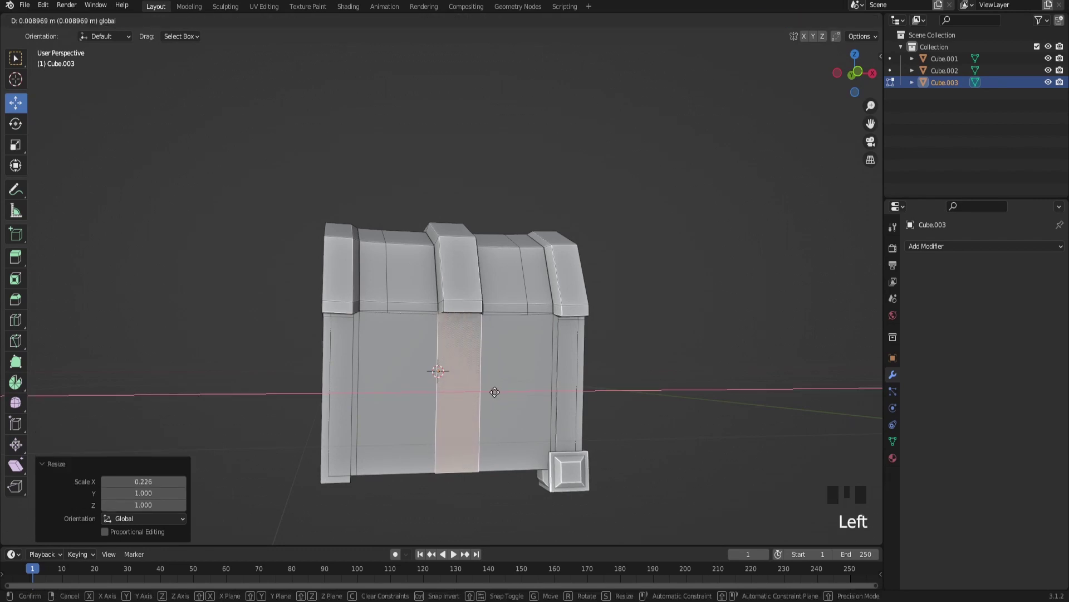
key("shift+f")
key("ctrl+z")
key("ctrl+z")
Step: Cut two vertical loops across the front and select the central strip between them
key("shift+f")
key("ctrl+r")
key("shift+f")
key("s")
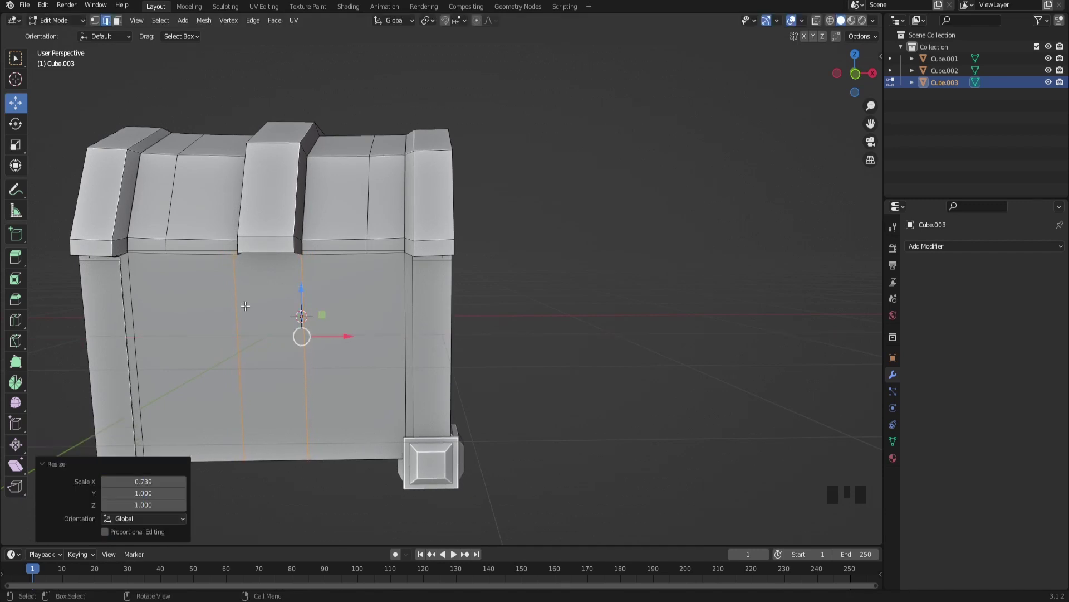
left_click(239, 300)
left_click(306, 328)
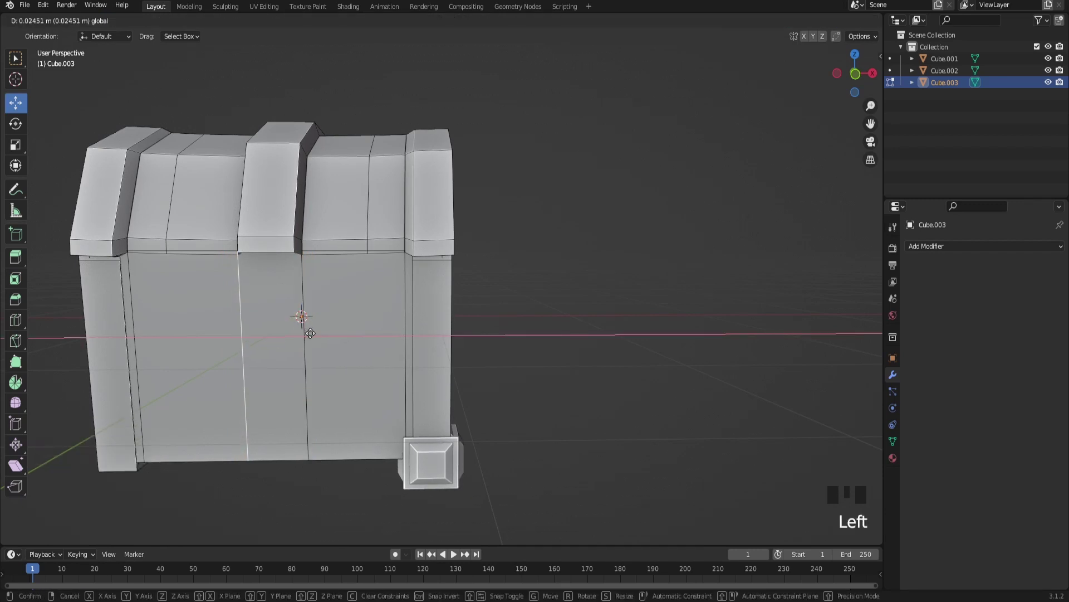
left_click(119, 26)
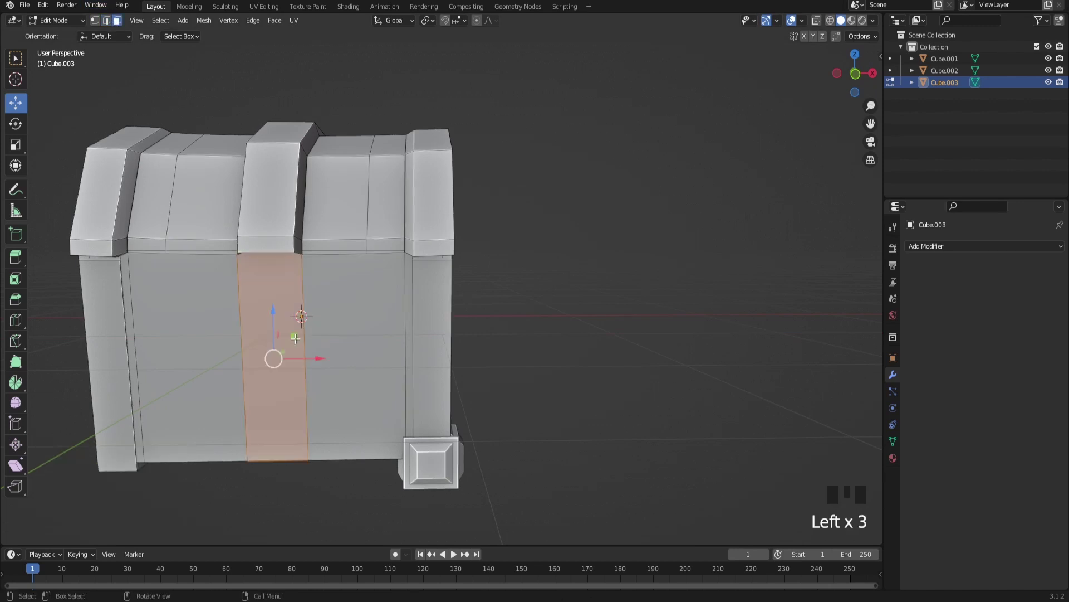
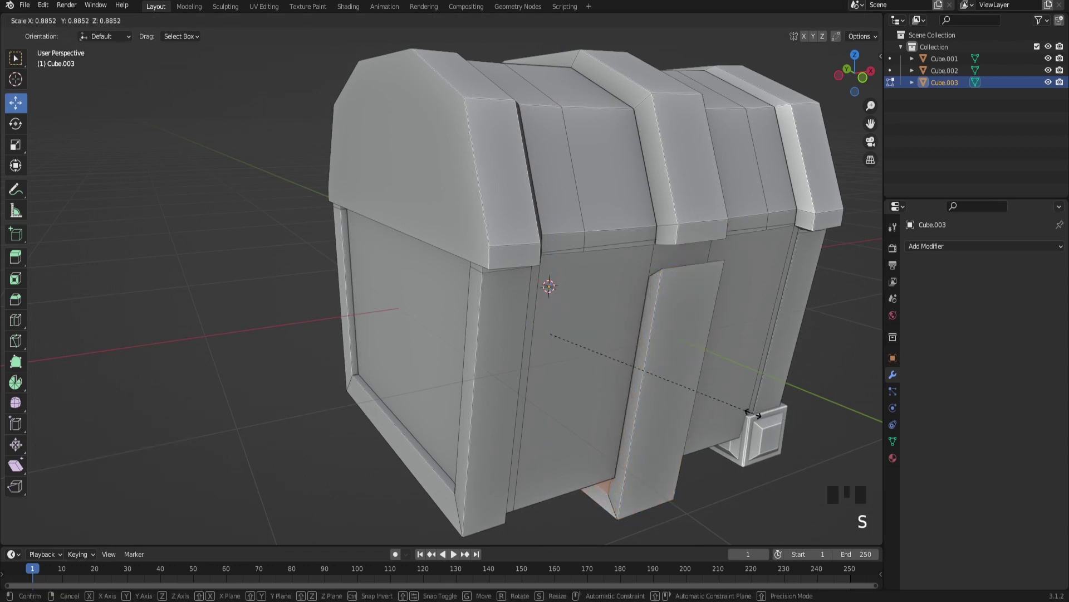
left_click(548, 281)
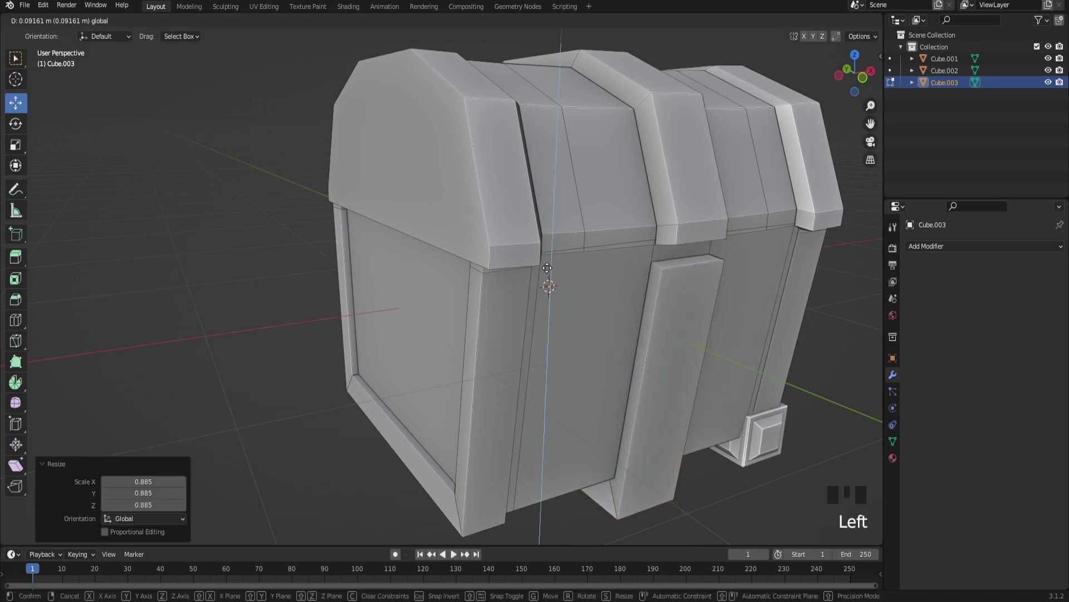
left_click(683, 256)
key("shift+f")
left_click(452, 301)
Step: Extrude the central strip outward into a raised strap and narrow it along X
key("e")
left_click(562, 245)
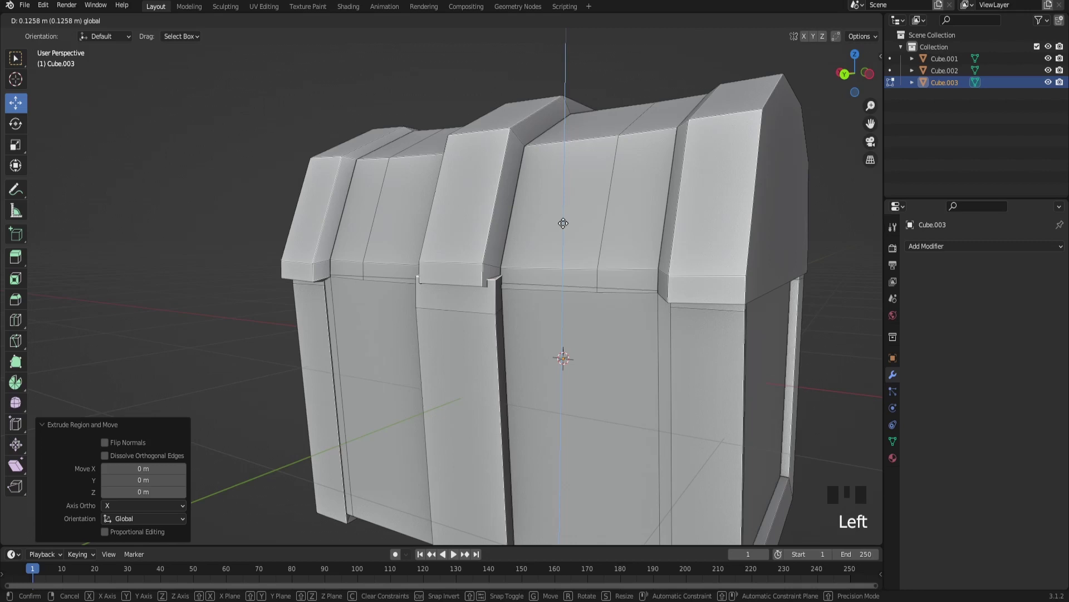
key("ctrl+;")
key("ctrl+l")
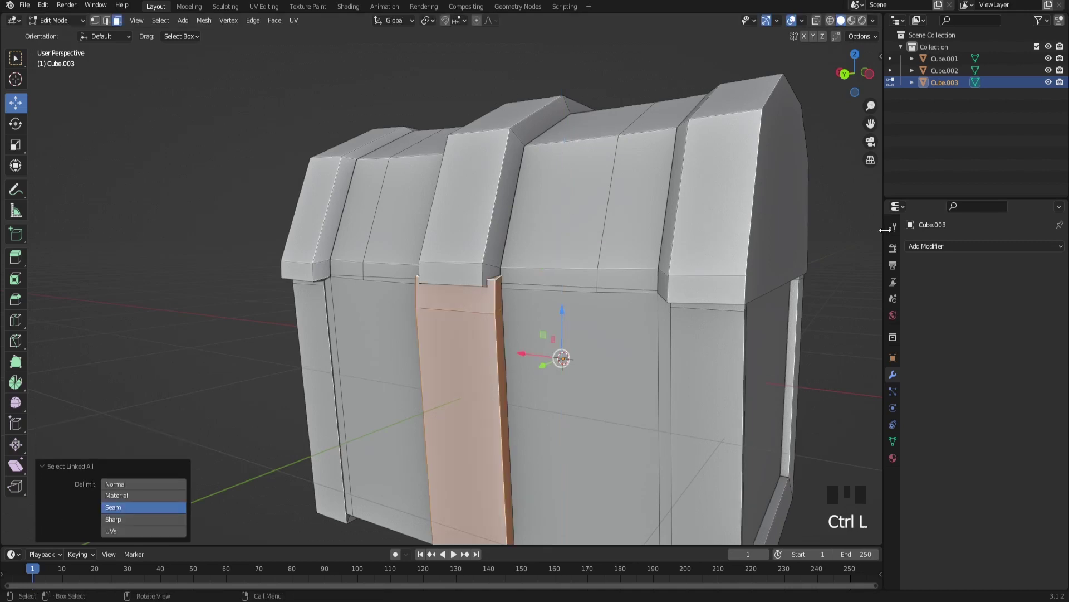
key("s")
key("x")
key("s")
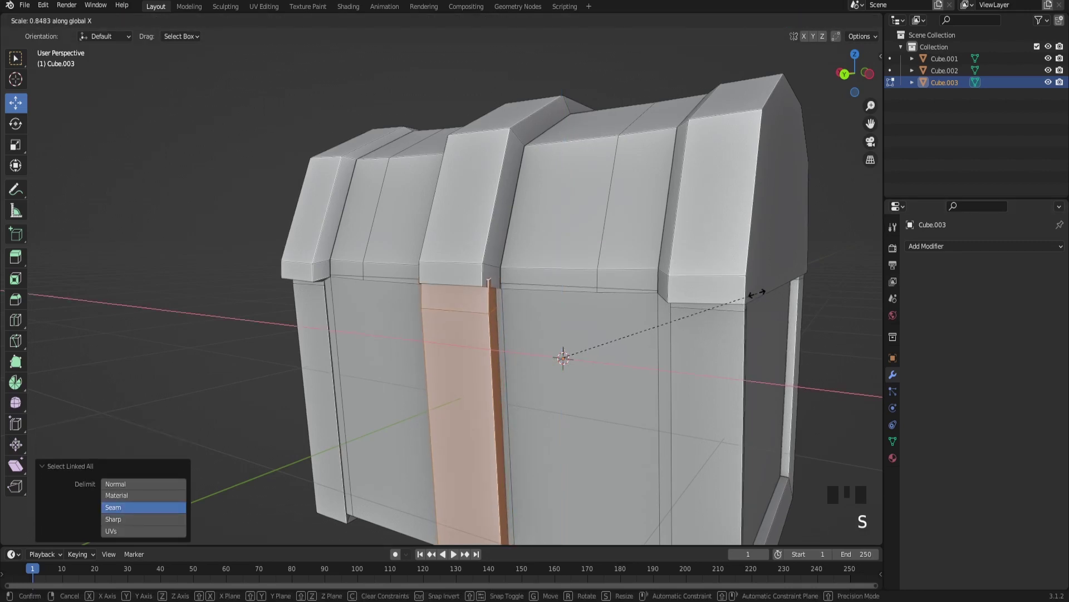
key("shift+f")
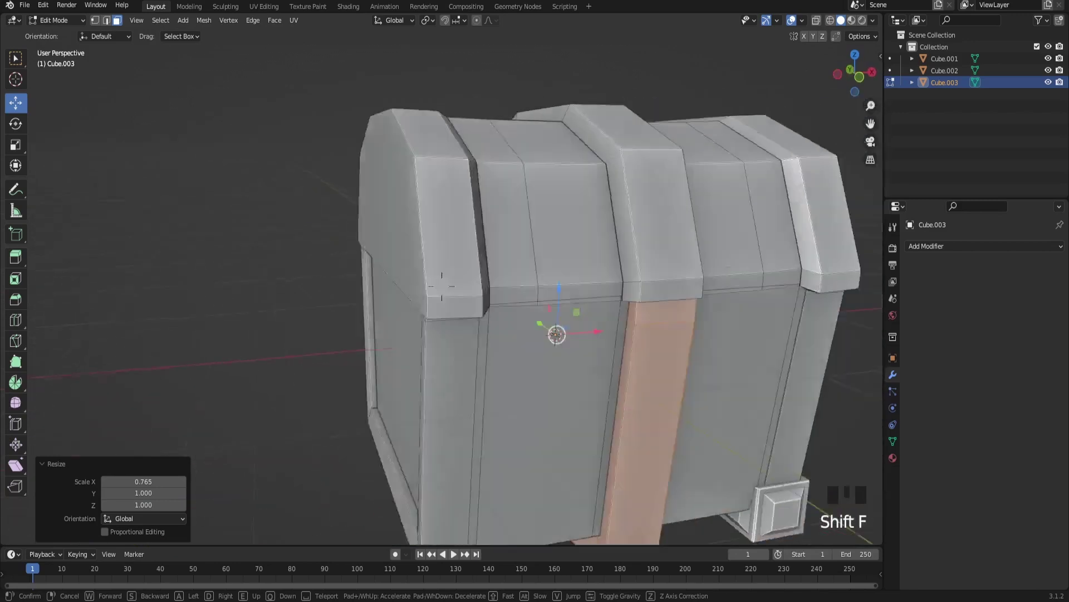
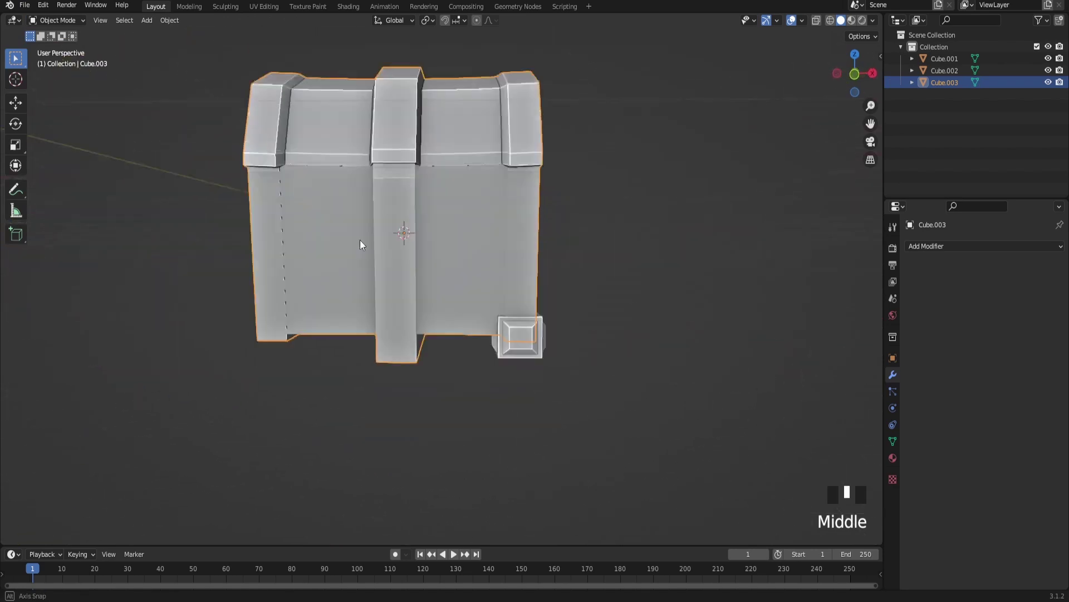
Step: Duplicate the corner foot along X to the opposite front bottom corner
left_click(452, 435)
left_click(460, 440)
key("g")
key("KP_5")
key("KP_1")
key("shift+d")
left_click_drag(54, 24, 469, 220)
key("a")
left_click(513, 284)
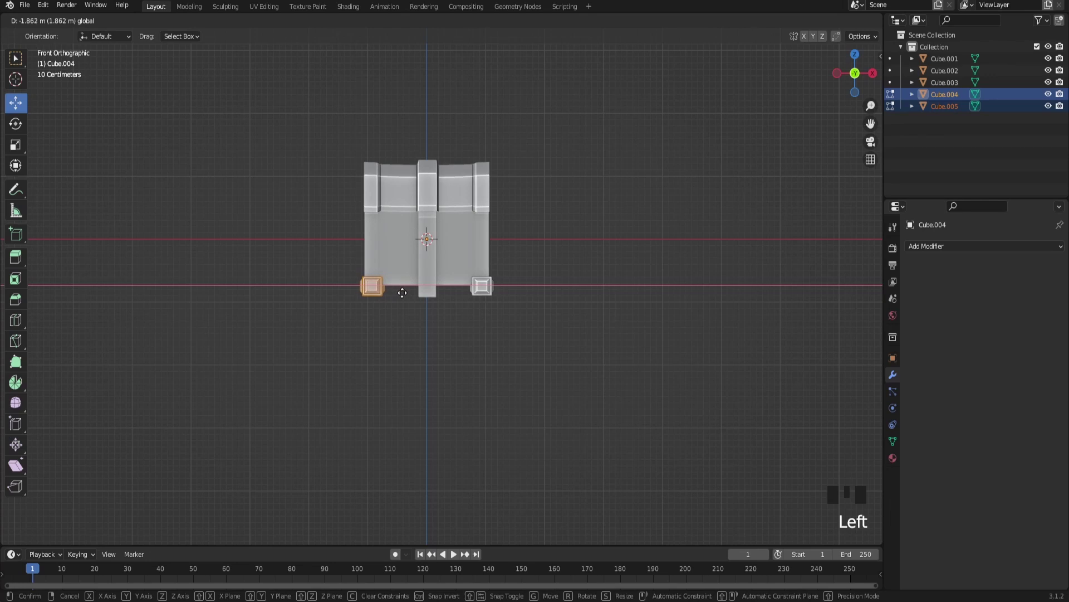
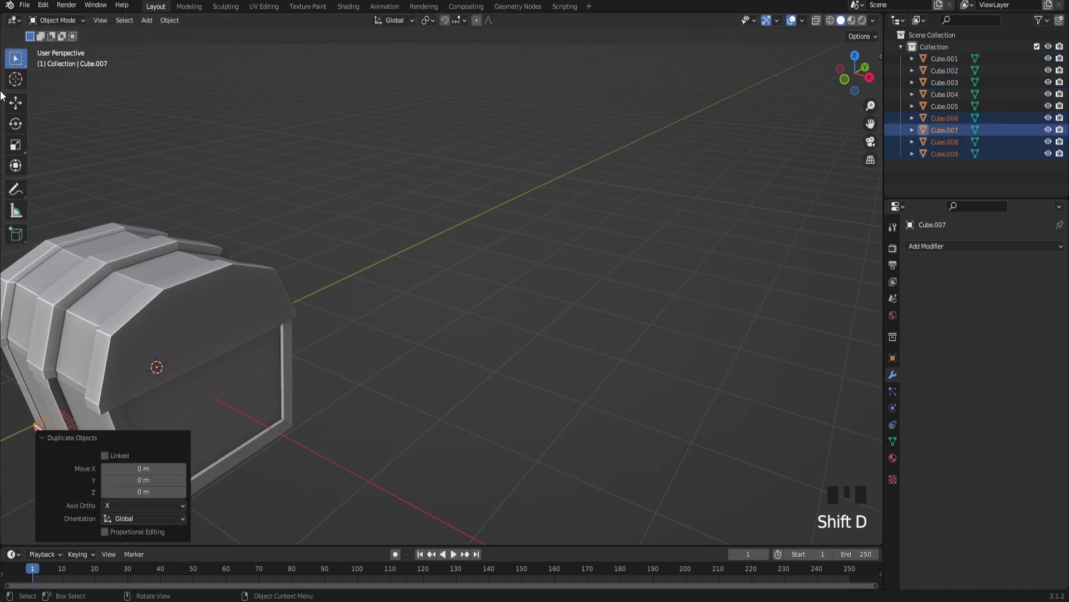
Step: Duplicate both front feet and move the copies toward the back corners
left_click_drag(19, 101, 192, 346)
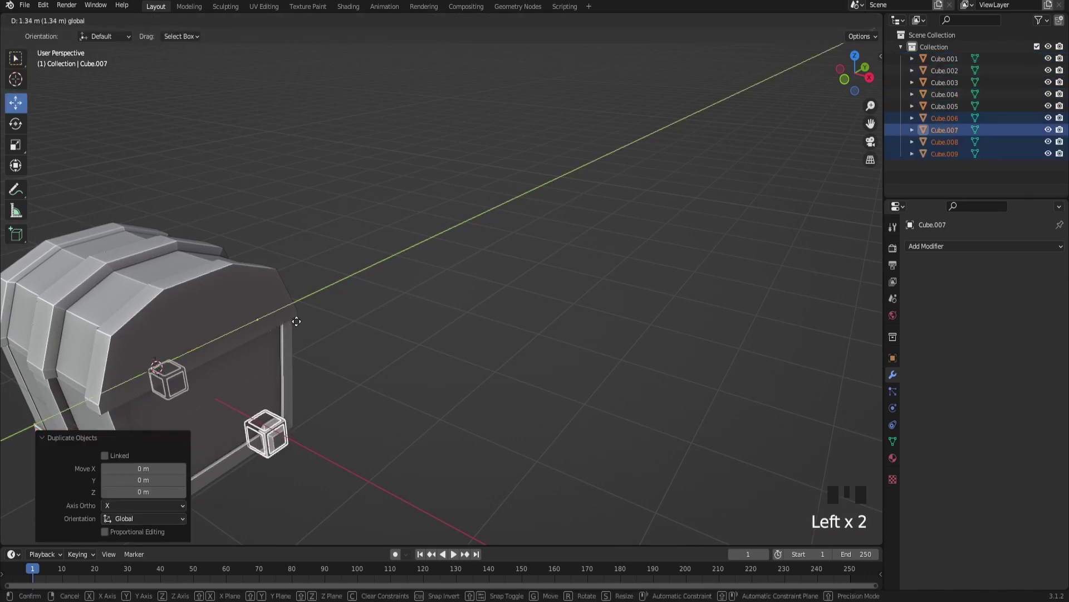
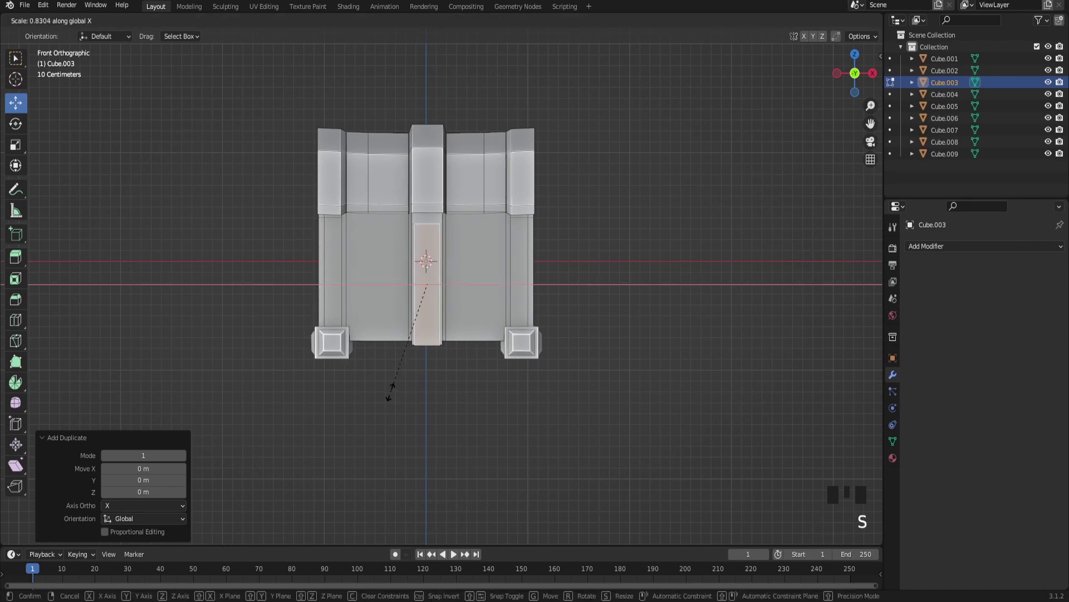
Step: Duplicate a strap face, shorten it and shrink it evenly into a small plate piece
key("s")
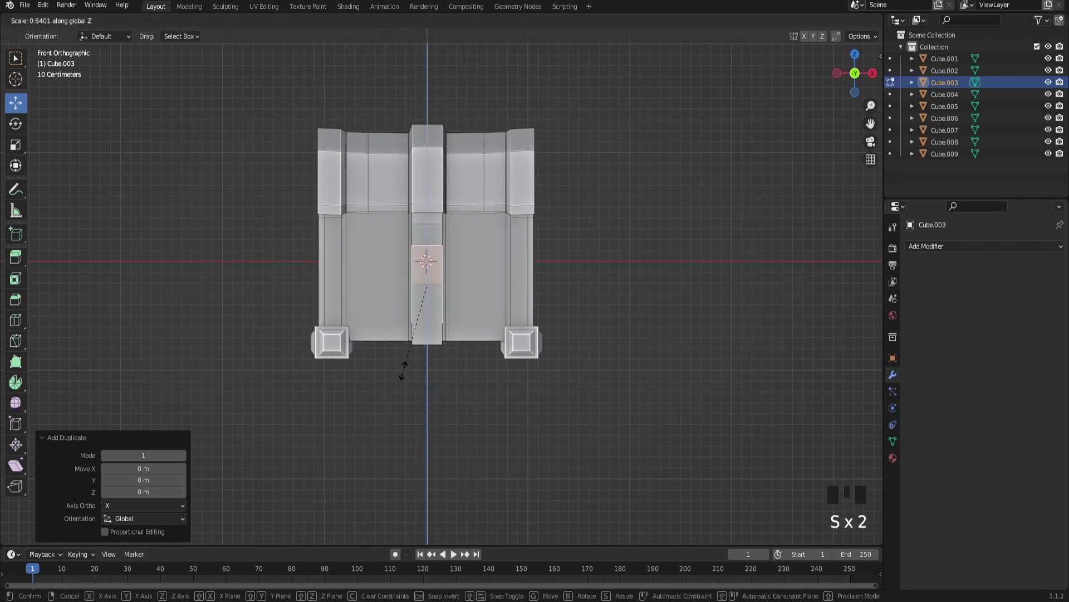
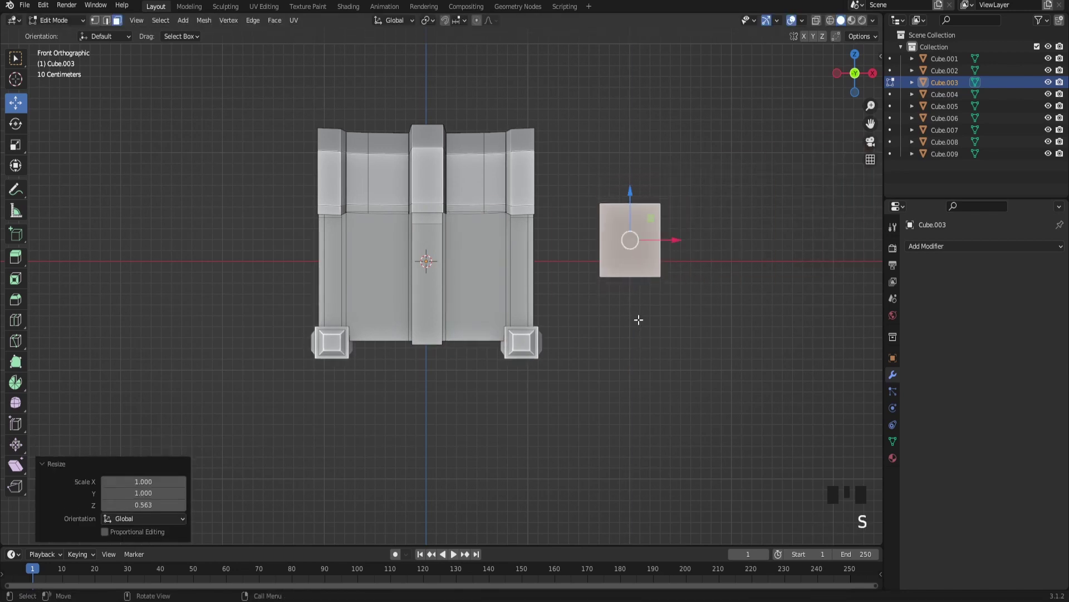
key("g")
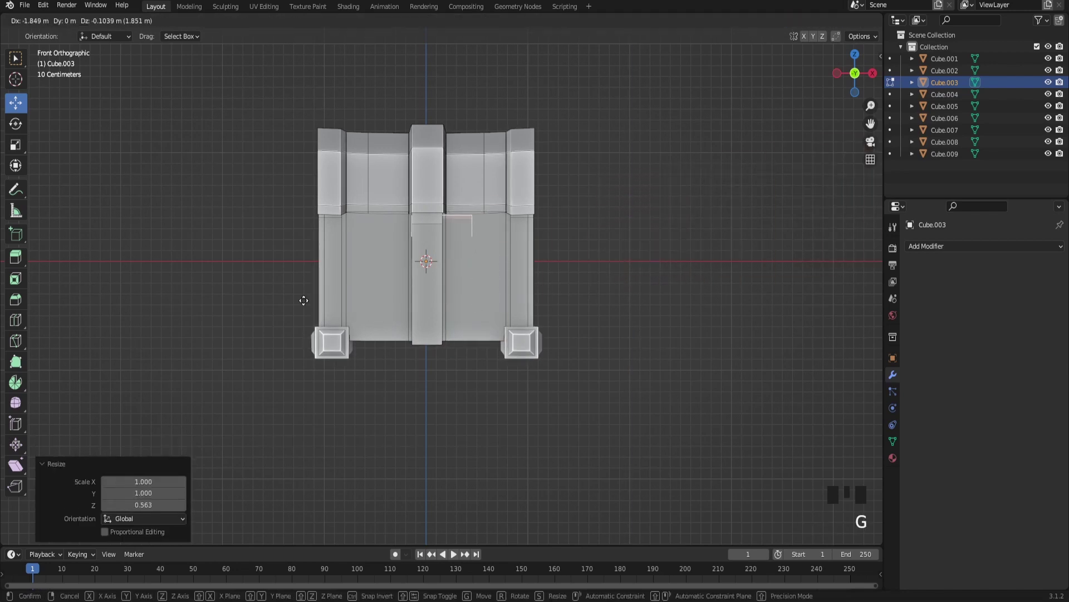
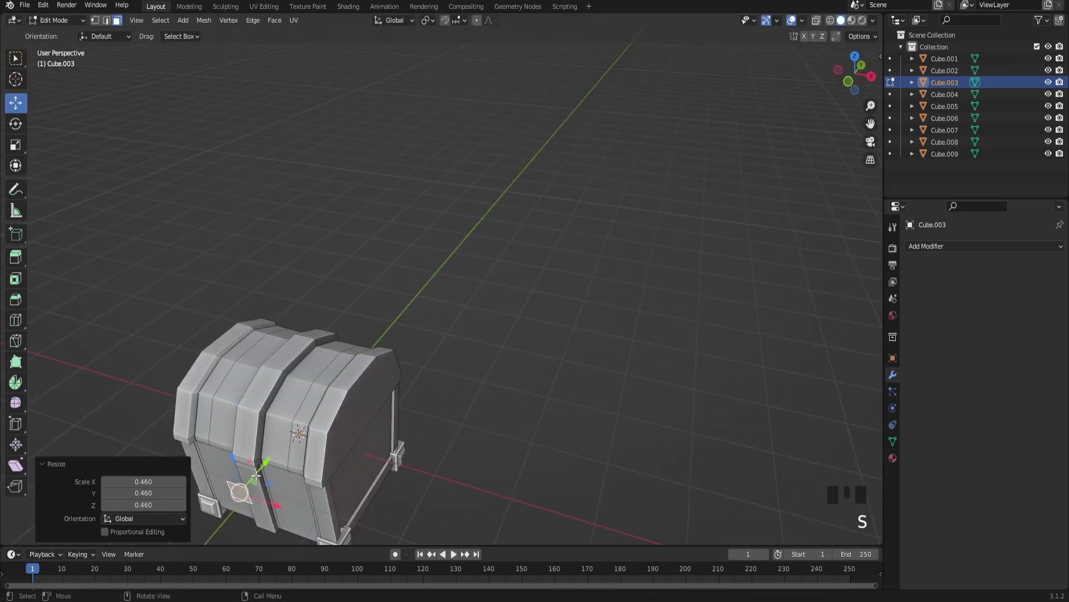
left_click(258, 470)
key("e")
key("ctrl+l")
key("KP_5")
Step: Move the plate back onto the front strap and widen it into a lock plate
key("KP_1")
scroll("up", 3)
key("s")
key("g")
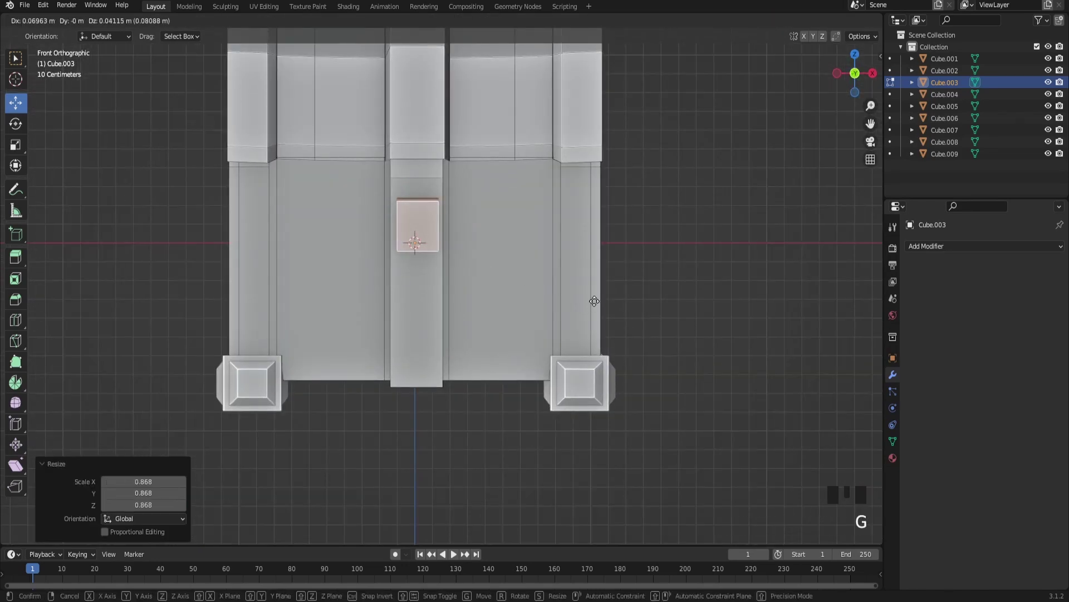
key("s")
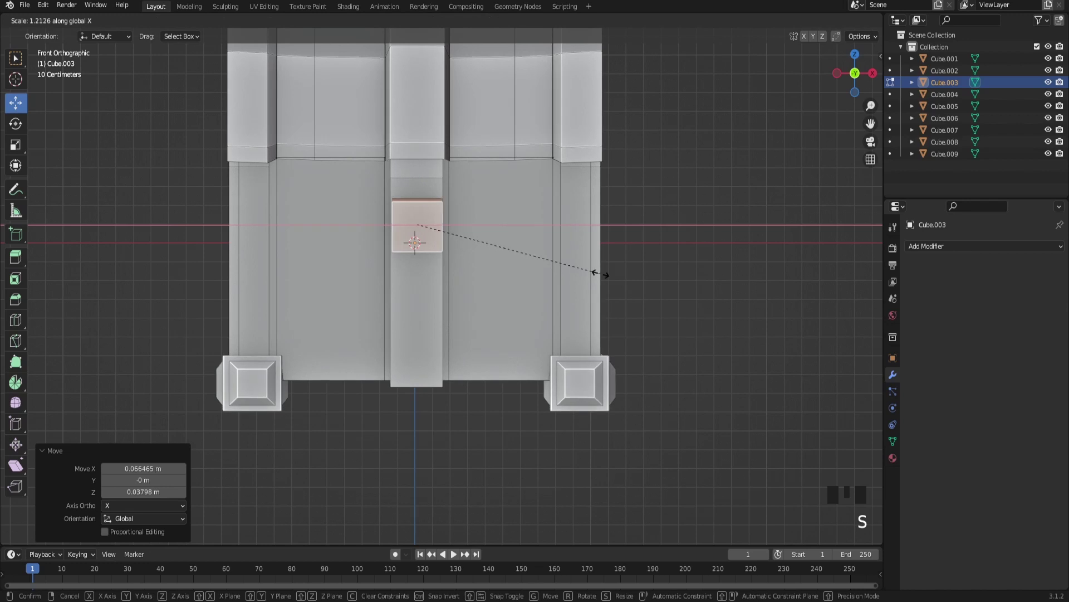
key("shift+f")
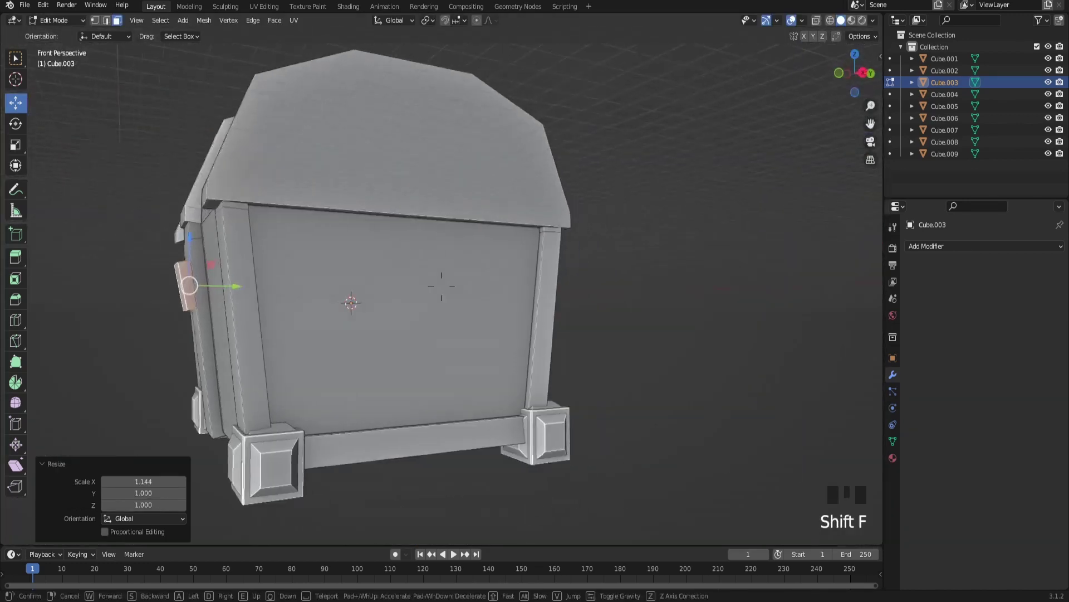
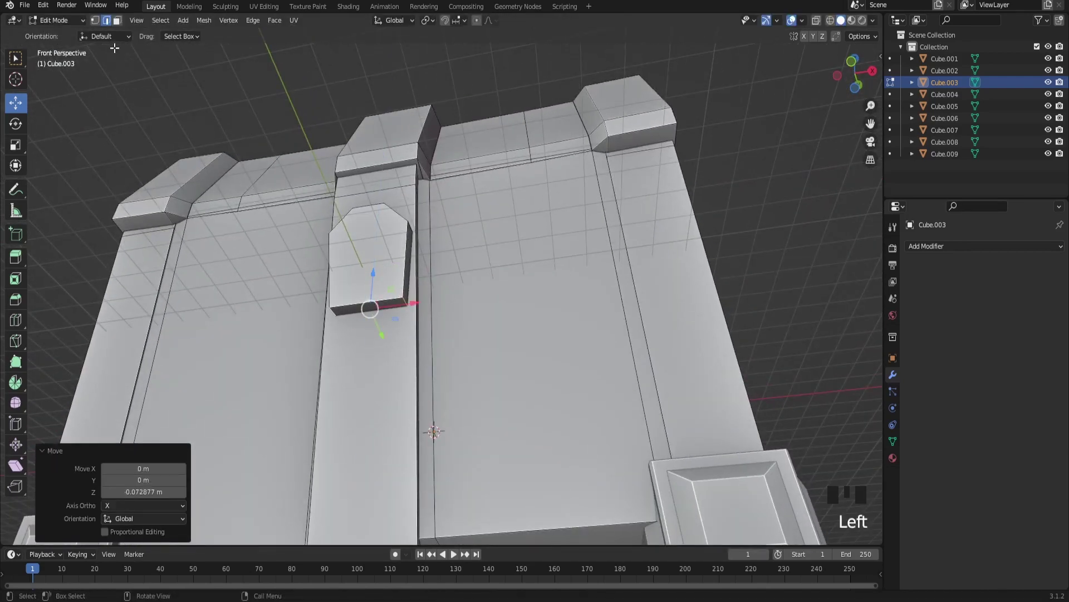
Step: Lift the lock plate off the strap, inset a rim and push its centre inward
left_click(124, 25)
key("e")
key("s")
key("e")
key("shift+f")
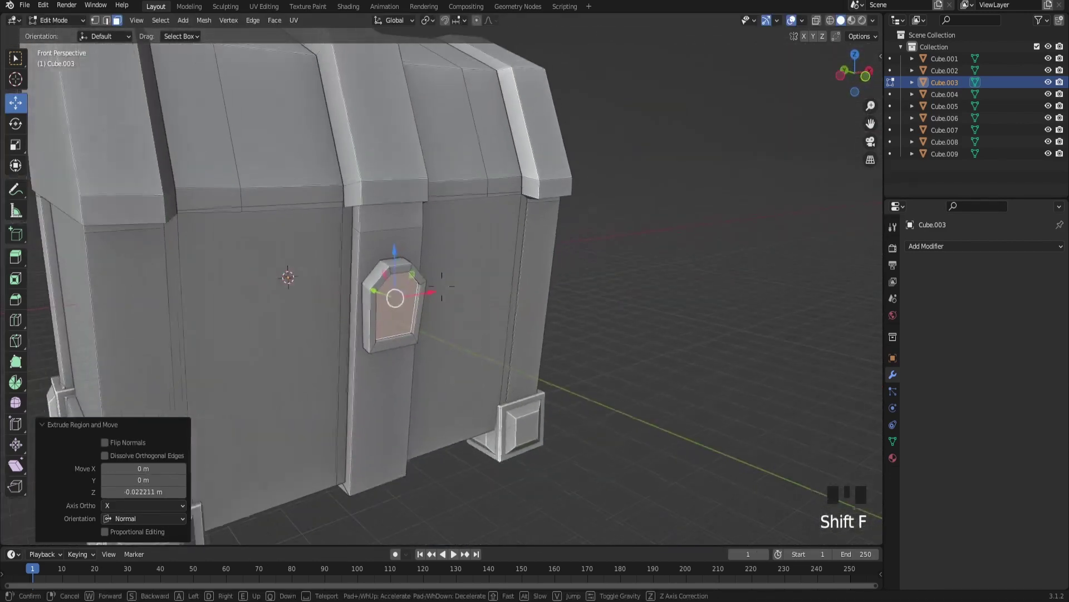
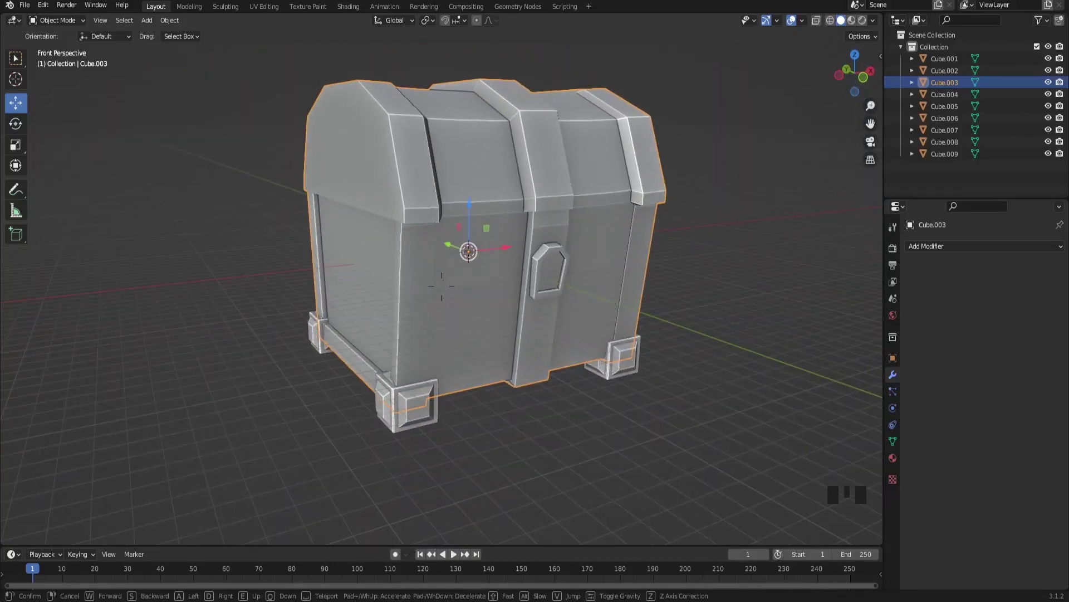
Step: Duplicate the left side corner edges into a thin trim strip along the side
left_click(394, 324)
left_click(51, 32)
left_click_drag(50, 25, 325, 251)
left_click(319, 248)
left_click(321, 247)
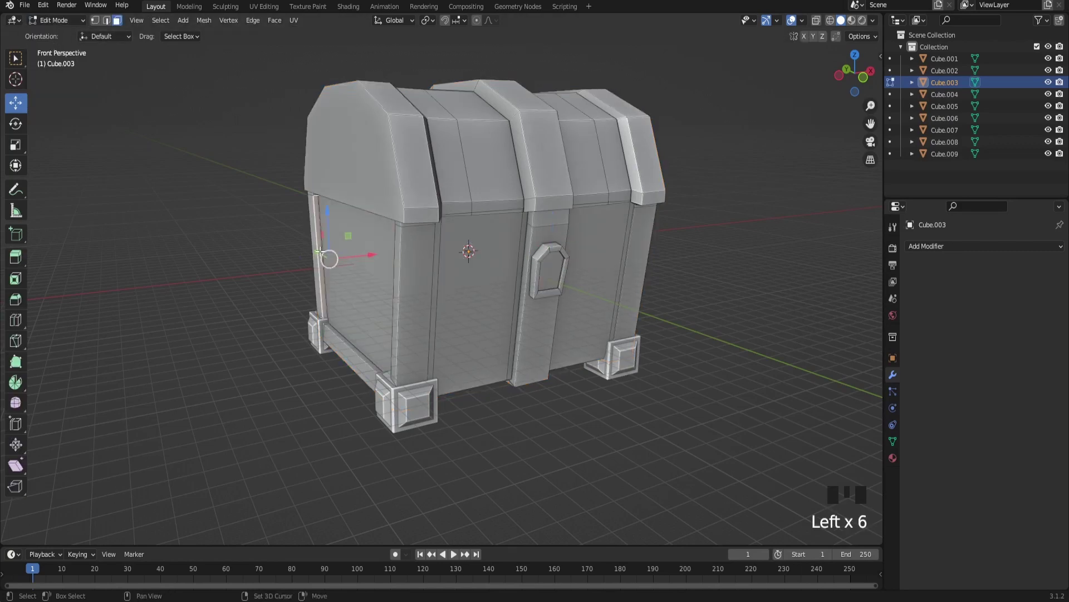
left_click(355, 340)
left_click(351, 340)
key("shift+d")
left_click(363, 295)
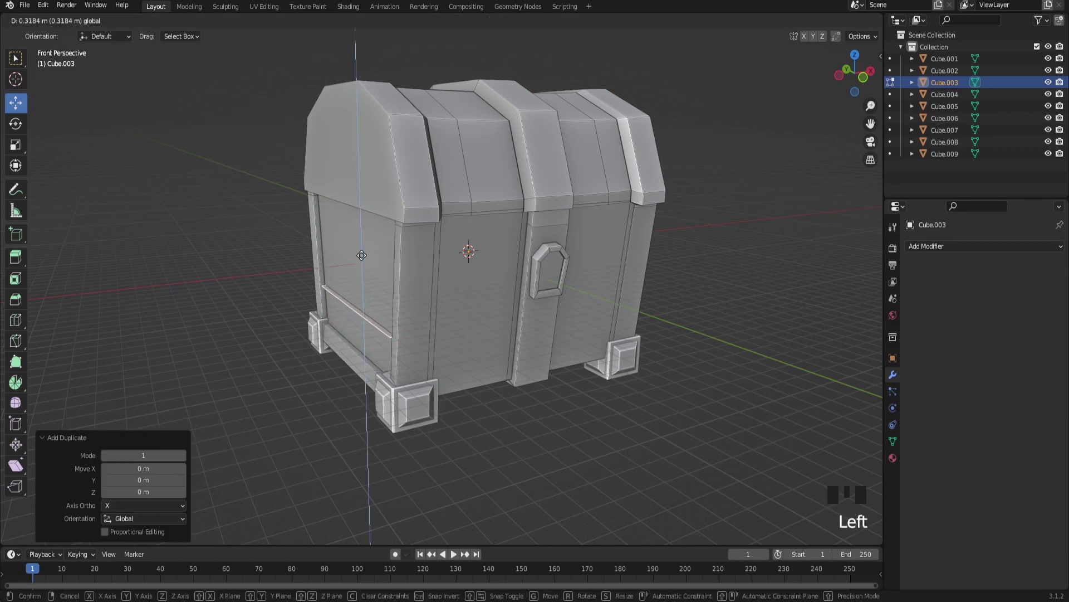
key("shift+f")
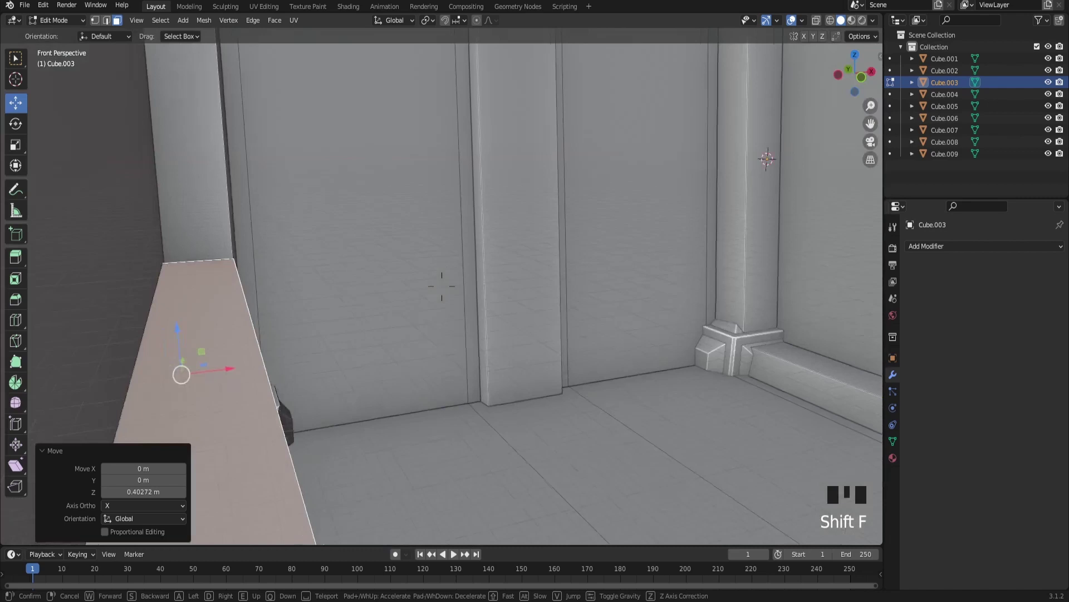
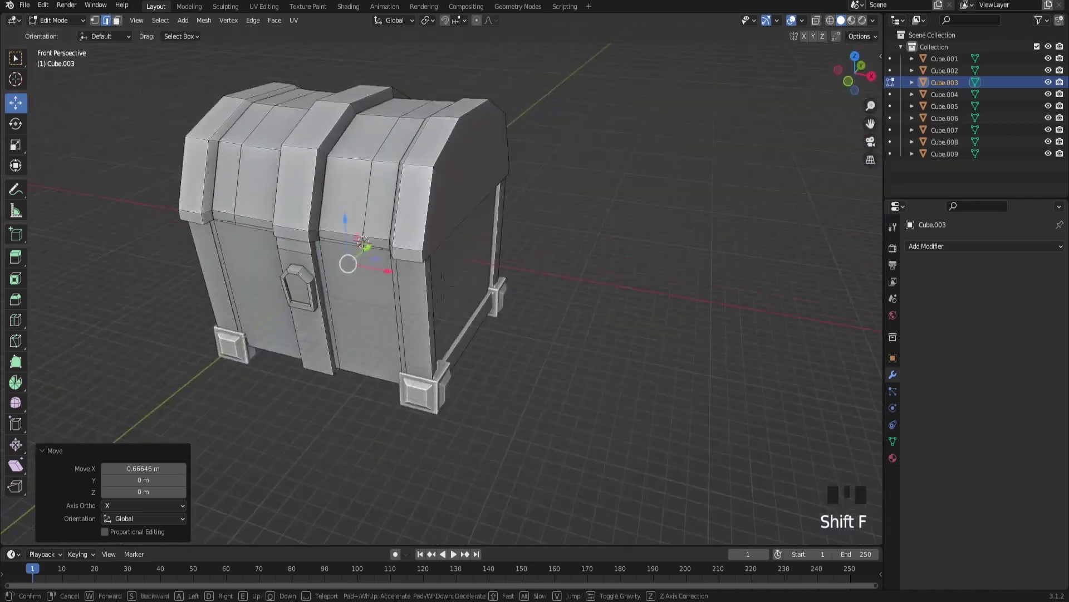
Step: Copy the trim strip to the back corner edge and stretch the lower band along Y
left_click_drag(366, 261, 383, 263)
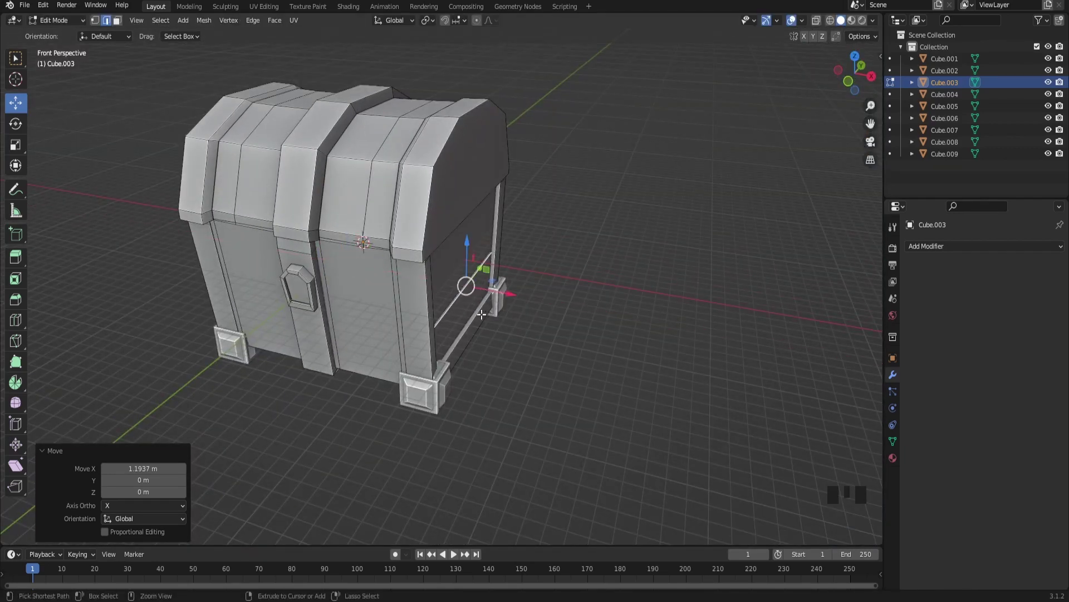
key("ctrl+l")
key("e")
left_click(359, 227)
key("ctrl+l")
key("s")
key("s")
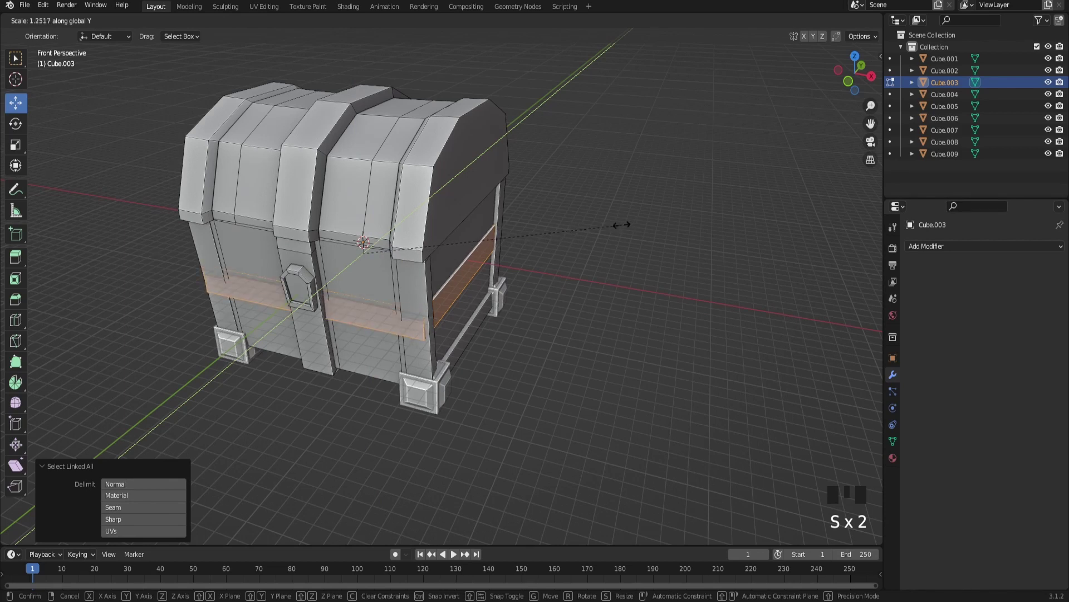
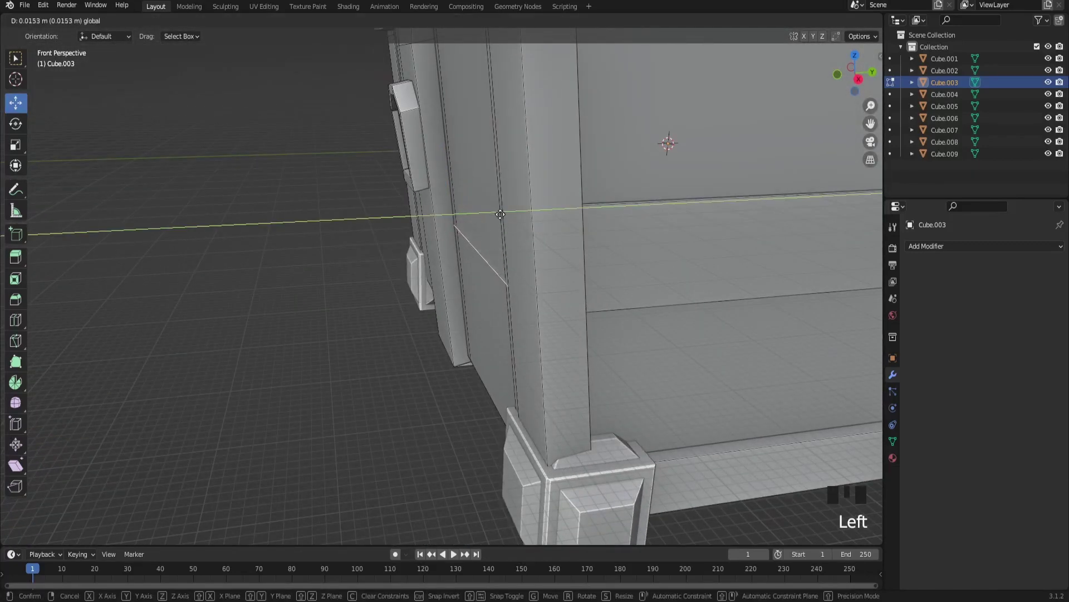
Step: Nudge the horizontal front edge loop slightly along Y and return to Object Mode
key("shift+f")
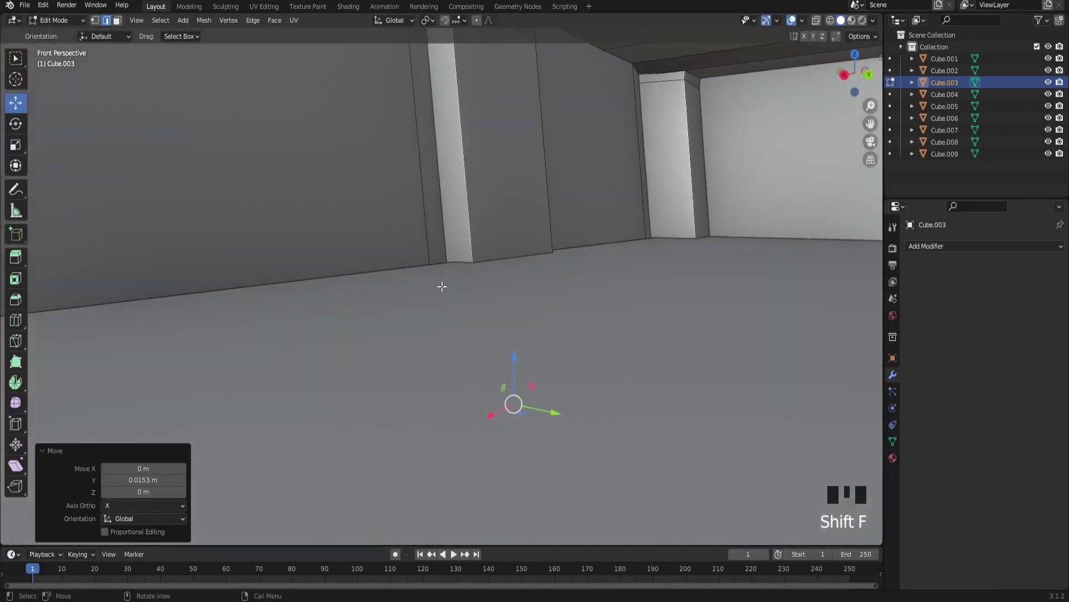
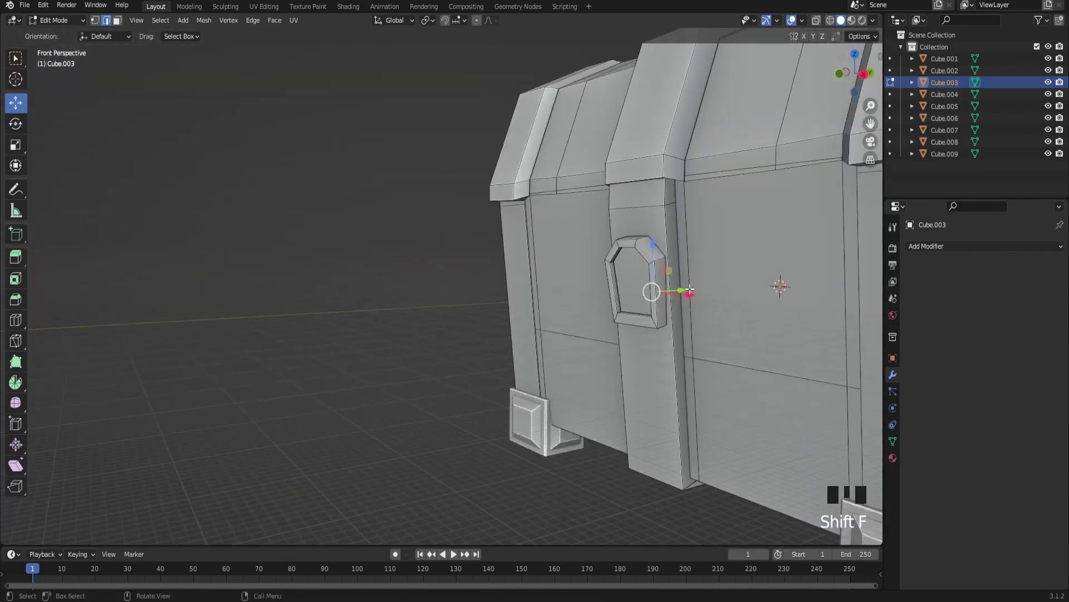
left_click(684, 285)
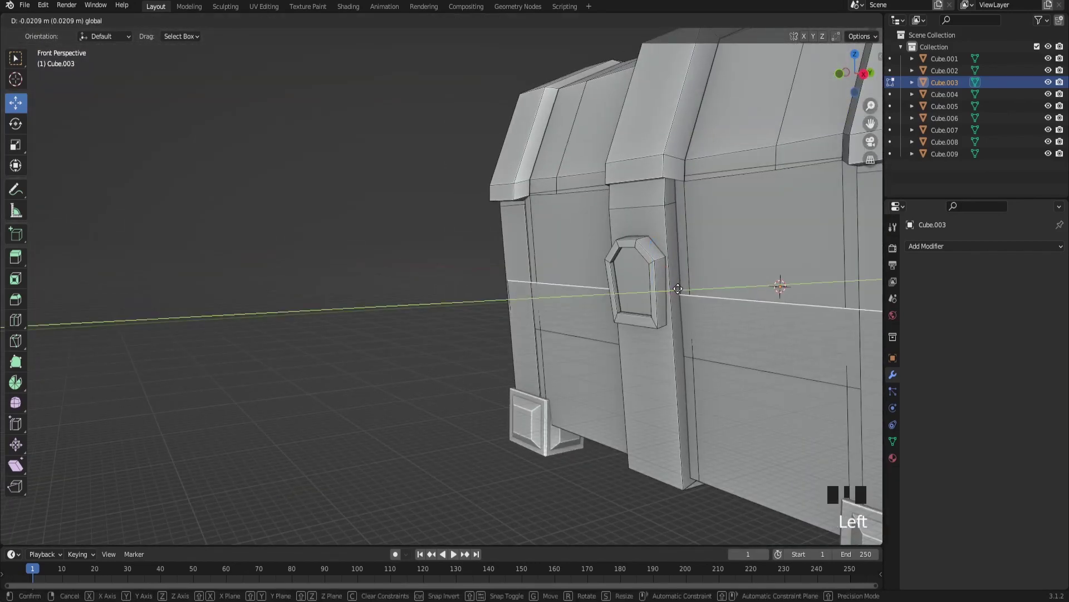
key("shift+f")
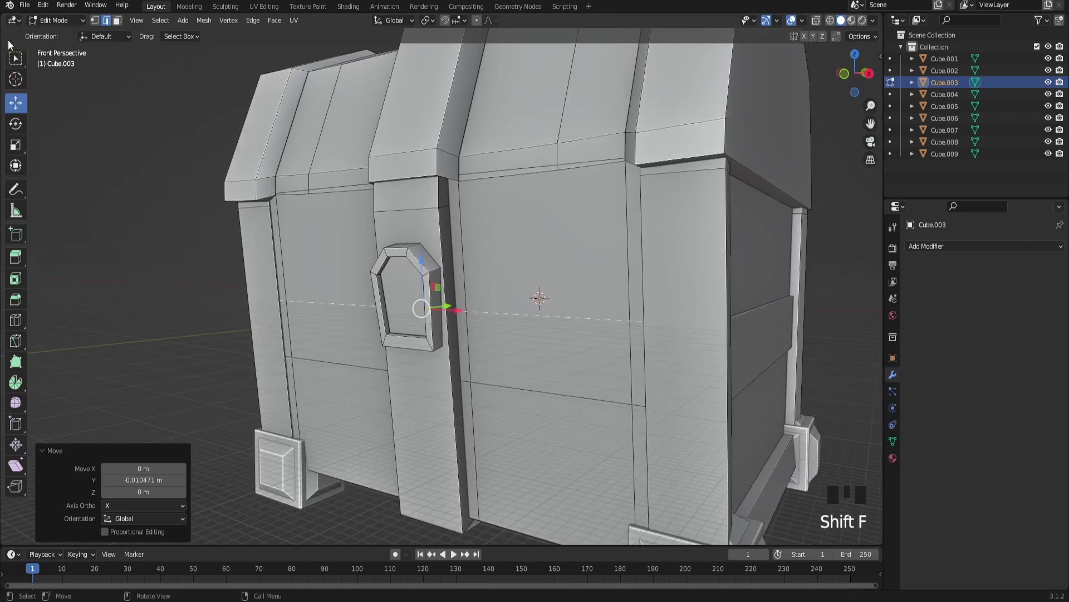